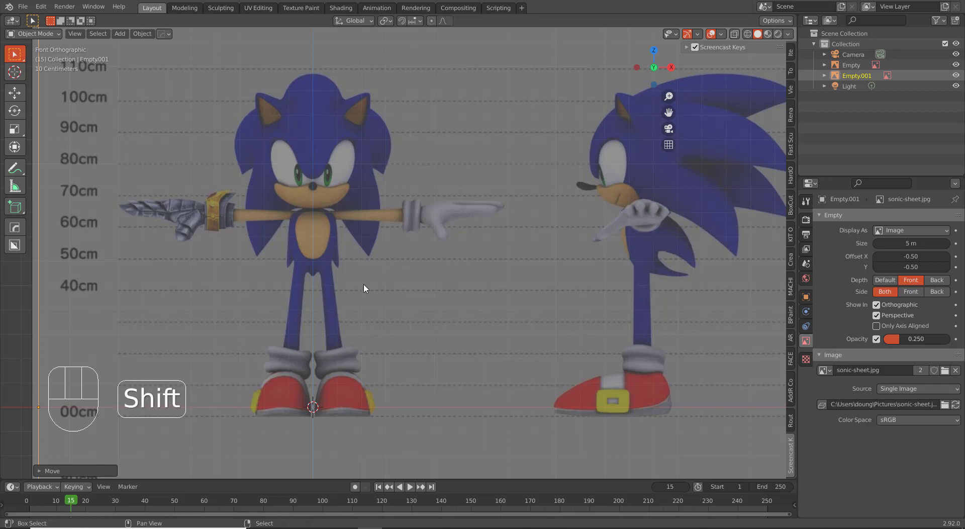
- Add a new cylinder beside the Sonic reference empties via the Shift+A add menu
{"action": "middle_click", "coordinate": [432, 297]}
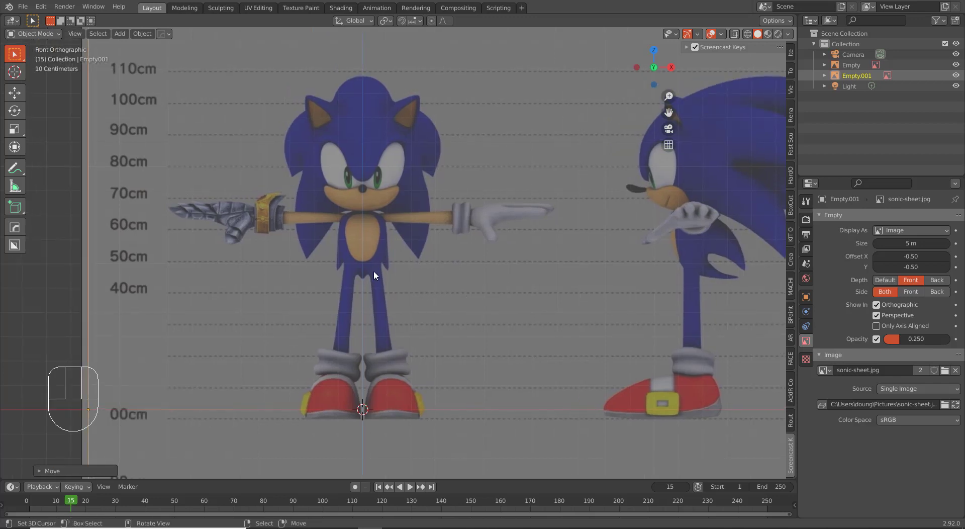
{"action": "key", "text": "shift+a"}
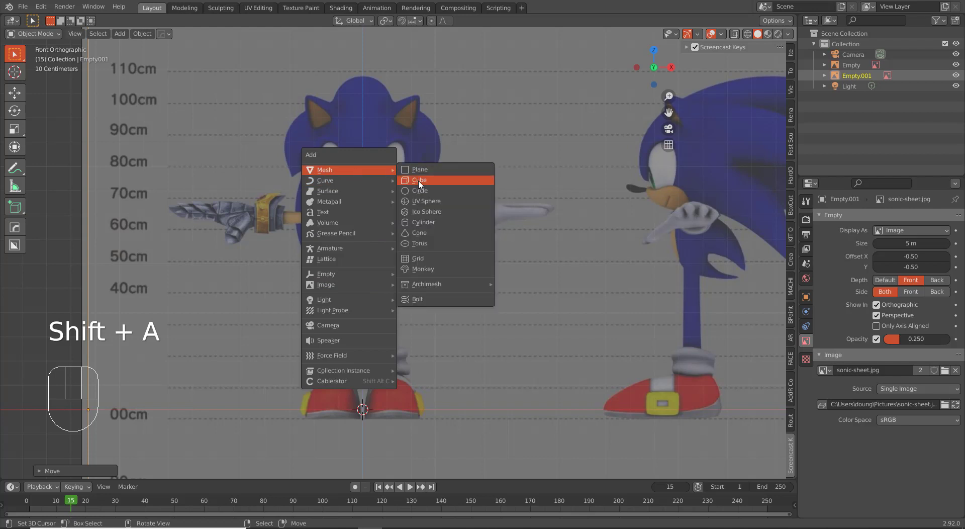
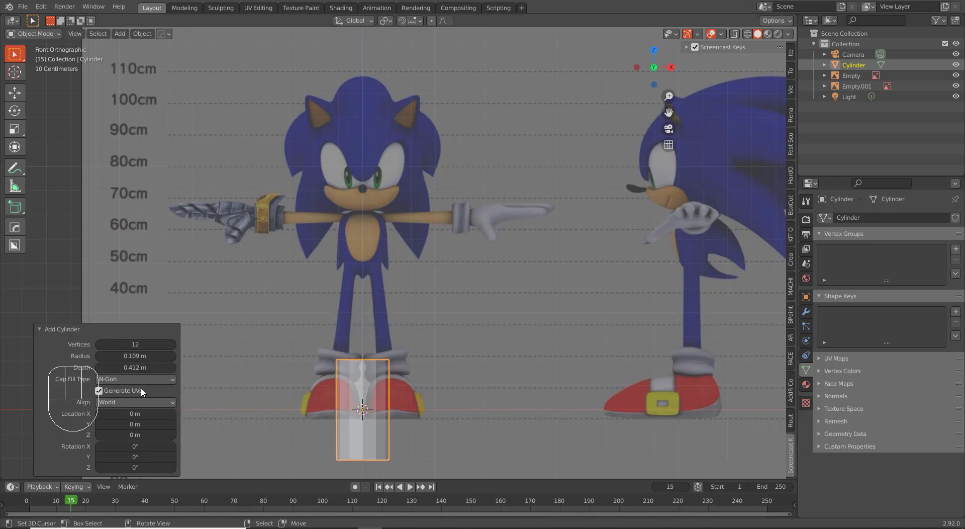
- In Edit Mode, move the cylinder vertically onto Sonic's torso in the front reference
{"action": "key", "text": "Tab"}
{"action": "key", "text": "g"}
{"action": "key", "text": "z"}
{"action": "left_click", "coordinate": [463, 242]}
{"action": "left_click_drag", "start_coordinate": [425, 253], "coordinate": [470, 272]}
{"action": "key", "text": "Tab"}
{"action": "key", "text": "Tab"}
{"action": "key", "text": "Tab"}
{"action": "key", "text": "ctrl+Tab"}
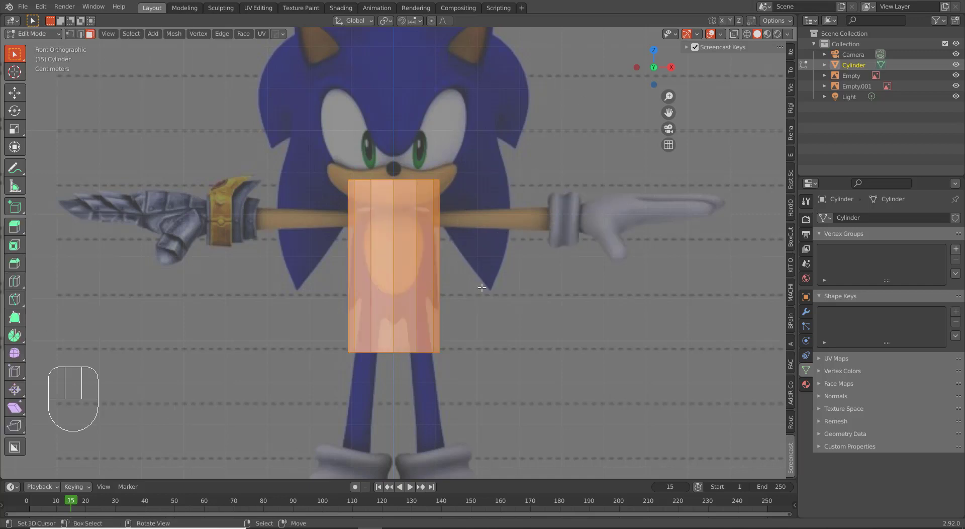
- Scale the cylinder along Z and shrink it into a tall, narrow torso block
{"action": "key", "text": "s"}
{"action": "key", "text": "z"}
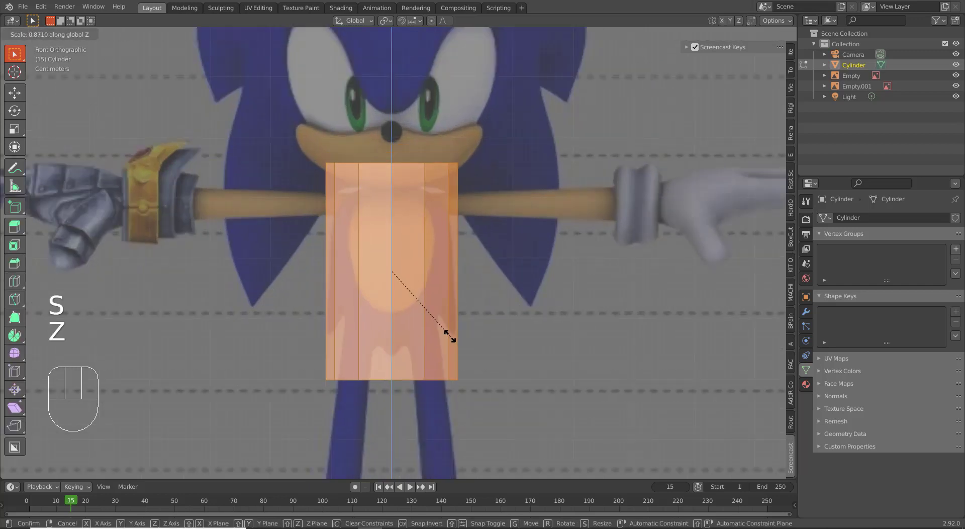
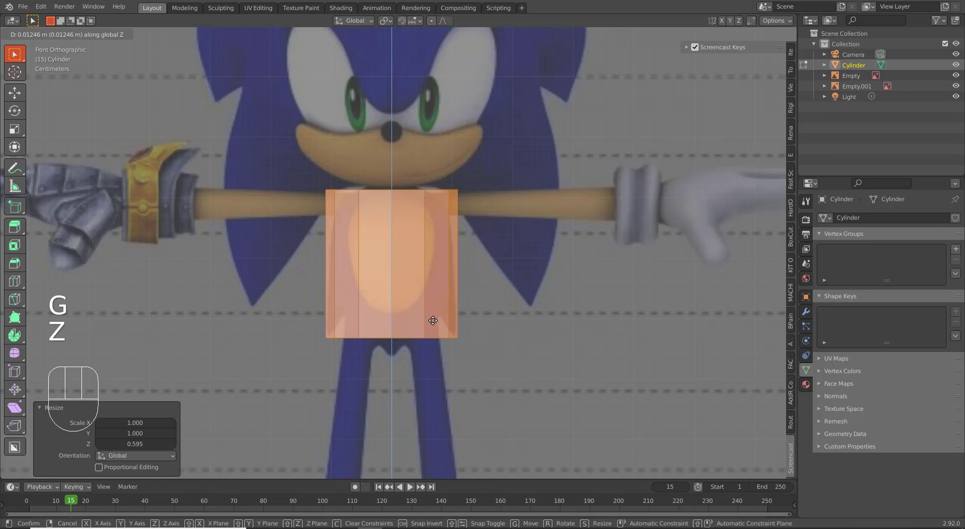
{"action": "left_click", "coordinate": [436, 319]}
{"action": "key", "text": "s"}
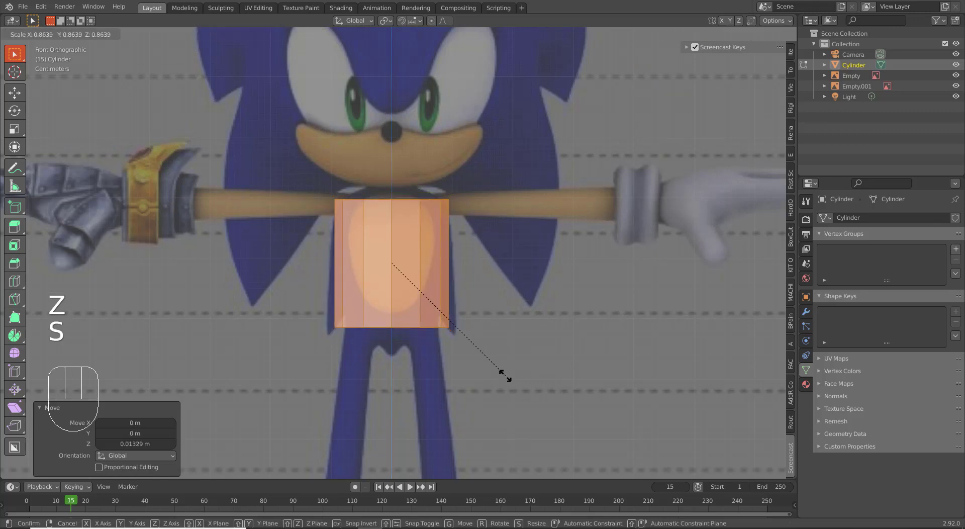
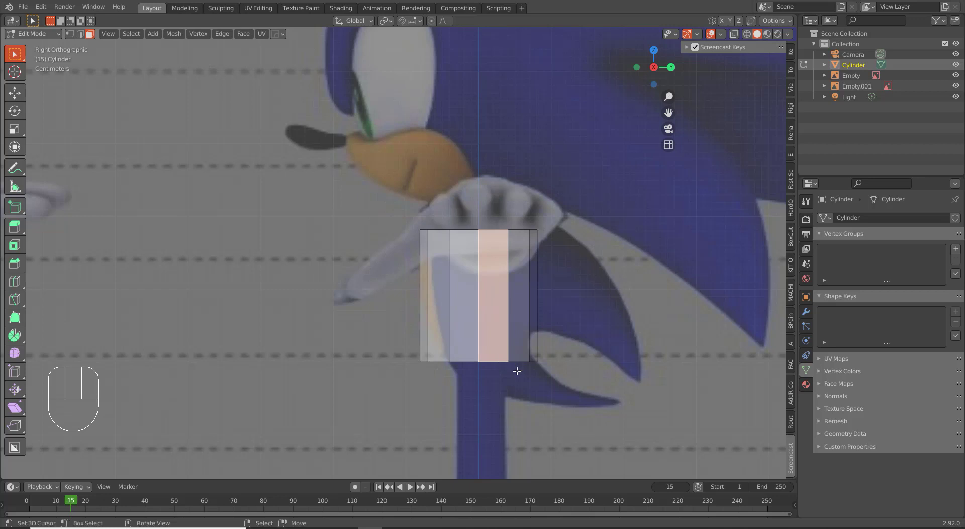
- Delete the cylinder's bottom and top cap faces, leaving an open-ended tube
{"action": "key", "text": "2"}
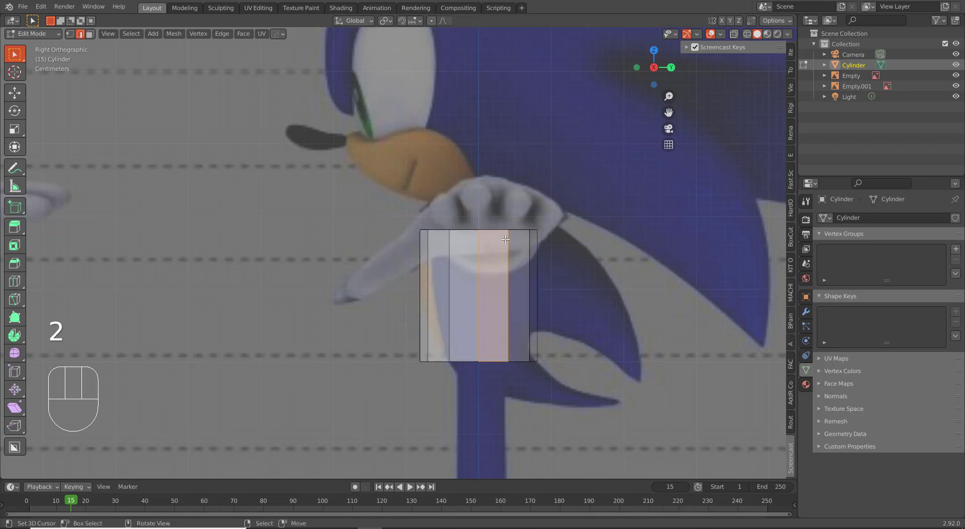
{"action": "right_click", "coordinate": [500, 360]}
{"action": "middle_click", "coordinate": [505, 376]}
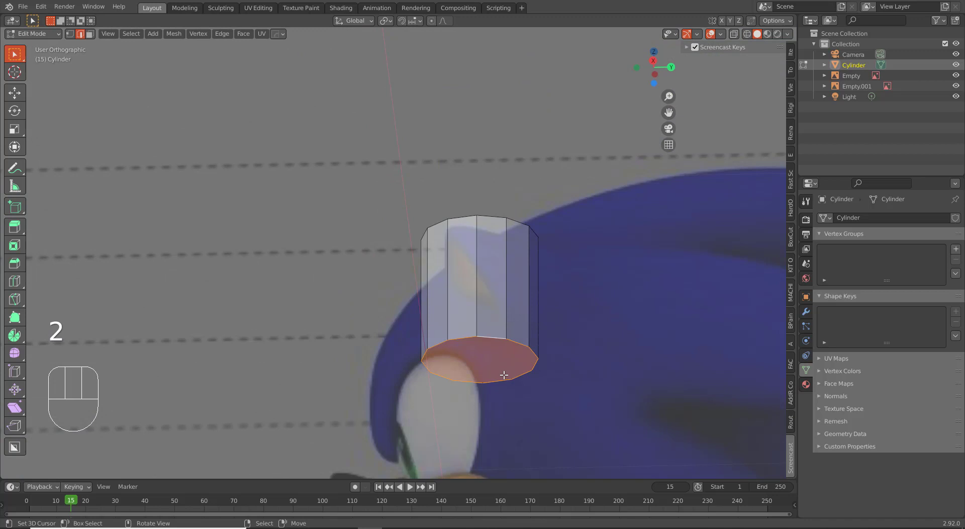
{"action": "key", "text": "3"}
{"action": "right_click", "coordinate": [497, 364]}
{"action": "left_click_drag", "start_coordinate": [509, 206], "coordinate": [501, 276]}
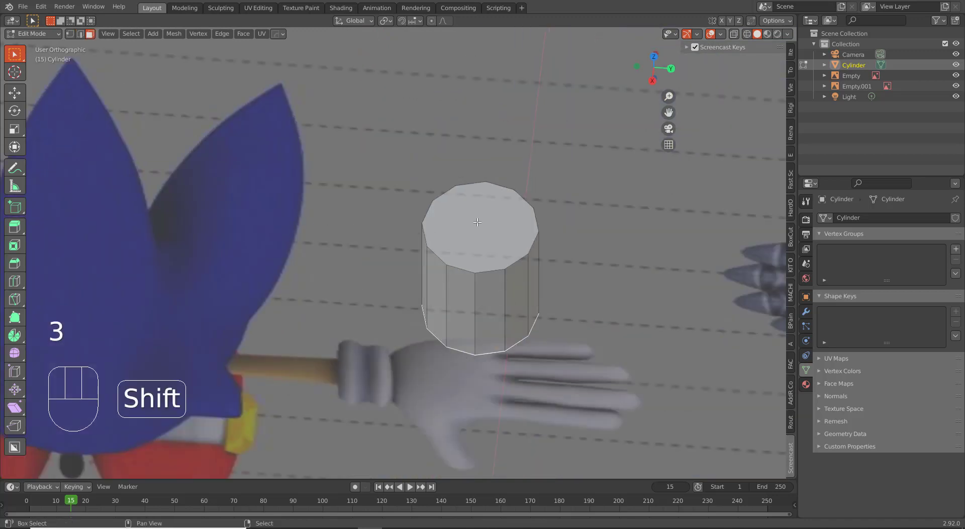
{"action": "right_click", "coordinate": [477, 218]}
{"action": "key", "text": "x"}
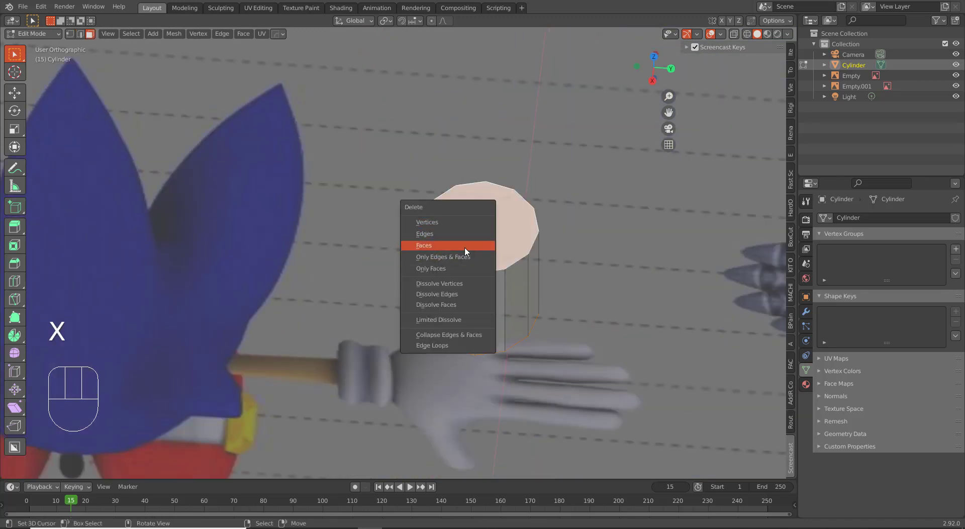
{"action": "left_click_drag", "start_coordinate": [496, 301], "coordinate": [574, 271]}
{"action": "middle_click", "coordinate": [482, 323]}
- Try filling faces between selected tube edges, then undo the attempts
{"action": "key", "text": "2"}
{"action": "left_click_drag", "start_coordinate": [390, 263], "coordinate": [397, 250]}
{"action": "right_click", "coordinate": [392, 216]}
{"action": "right_click", "coordinate": [414, 143]}
{"action": "key", "text": "f"}
{"action": "right_click", "coordinate": [394, 171]}
{"action": "key", "text": "f"}
{"action": "middle_click", "coordinate": [381, 211]}
{"action": "key", "text": "ctrl+z"}
{"action": "key", "text": "ctrl+z"}
{"action": "key", "text": "ctrl+z"}
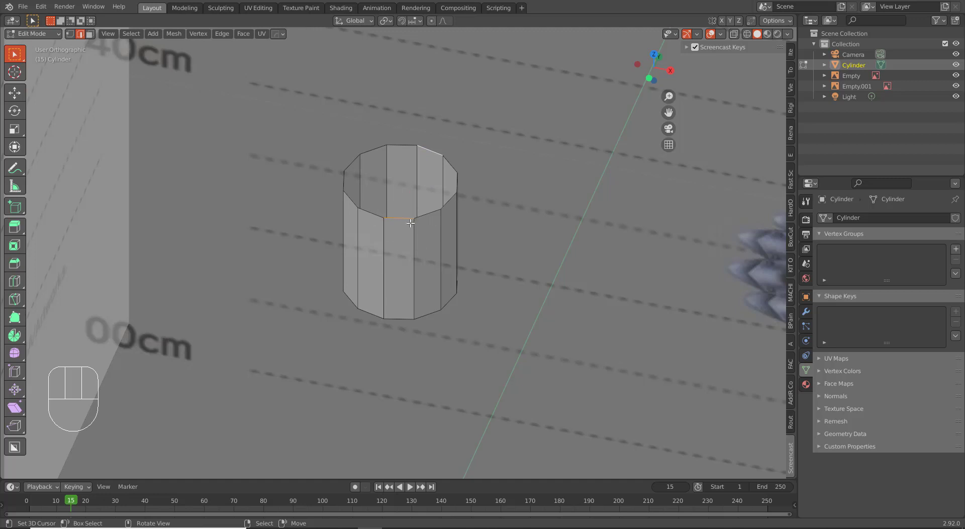
- Select a side face and inner edges of the tube and begin a loop cut across it
{"action": "key", "text": "2"}
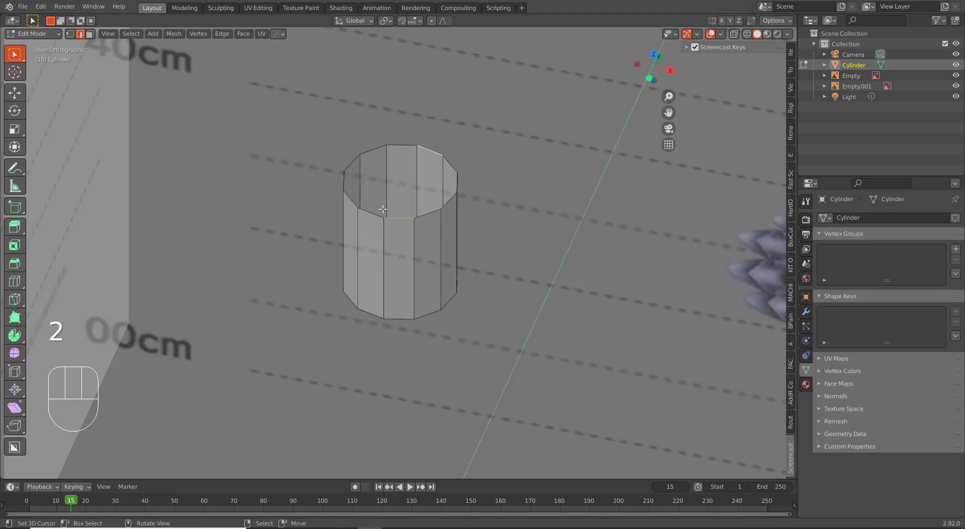
{"action": "key", "text": "f"}
{"action": "right_click", "coordinate": [400, 184]}
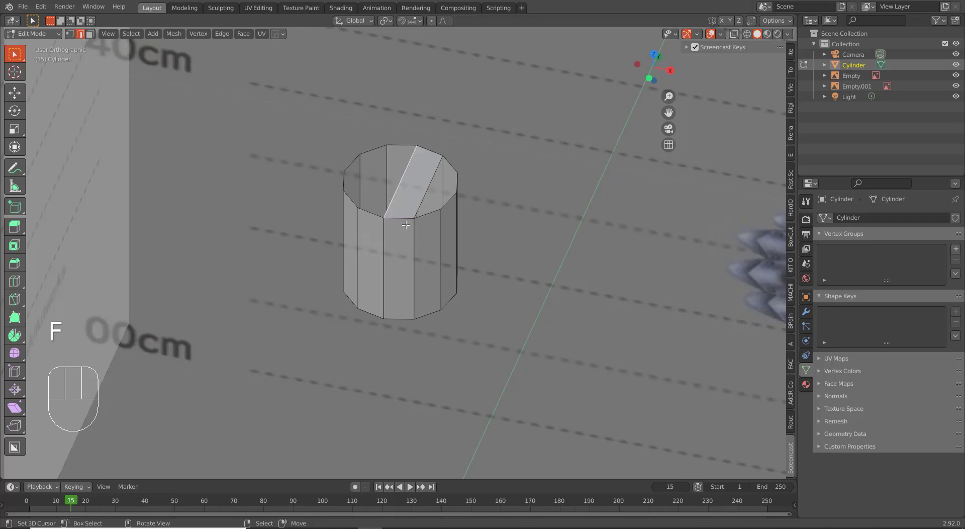
{"action": "middle_click", "coordinate": [409, 220]}
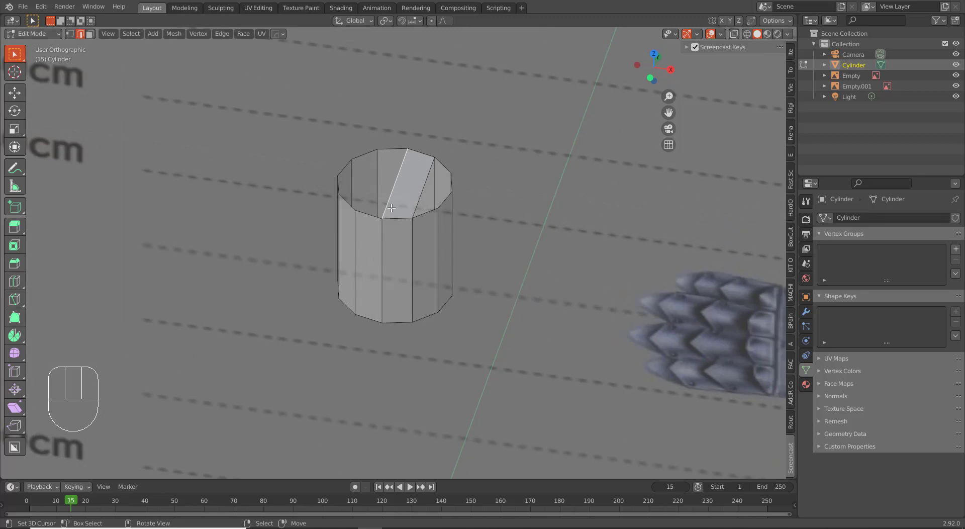
{"action": "middle_click", "coordinate": [396, 211]}
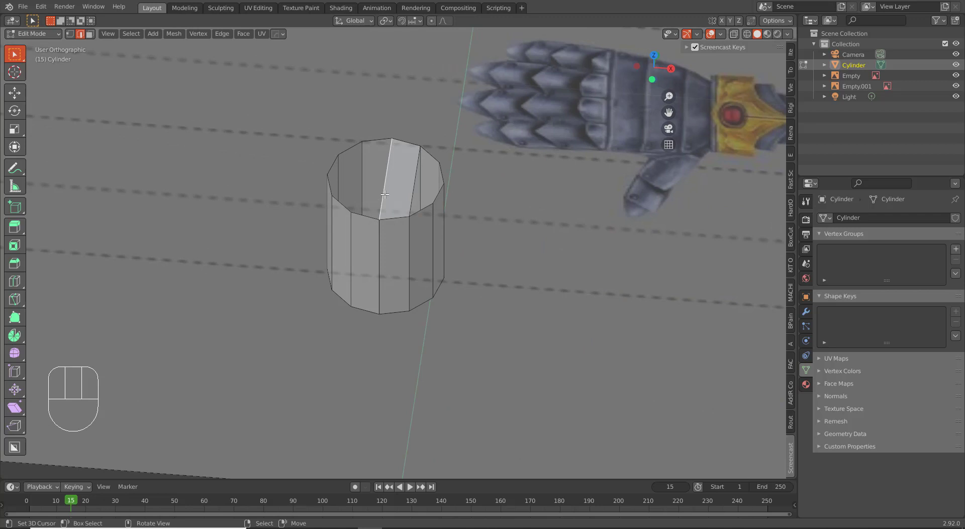
{"action": "right_click", "coordinate": [376, 138]}
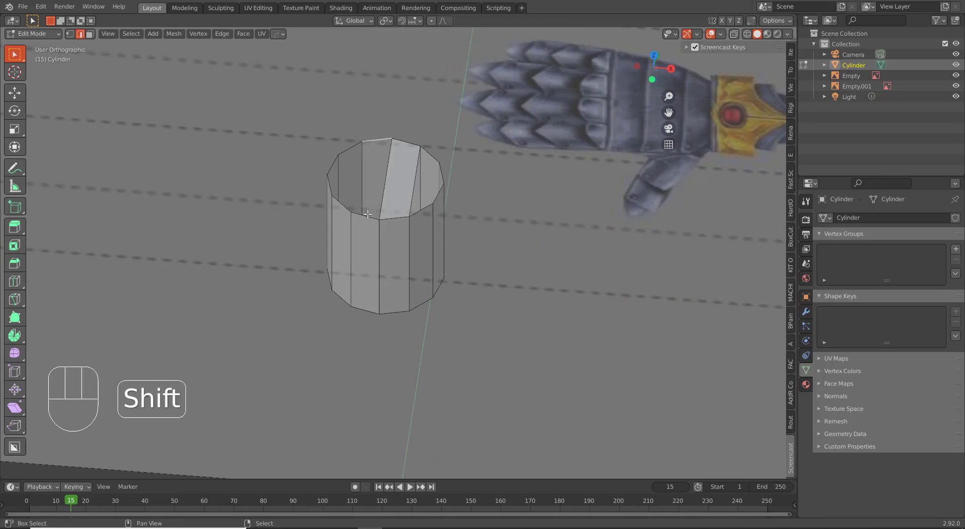
{"action": "right_click", "coordinate": [368, 212]}
{"action": "right_click", "coordinate": [391, 182]}
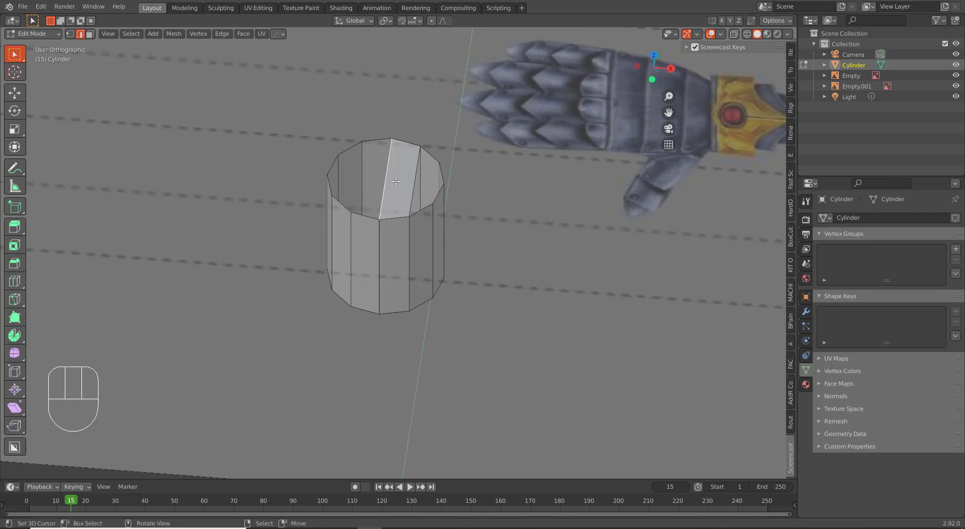
{"action": "key", "text": "f"}
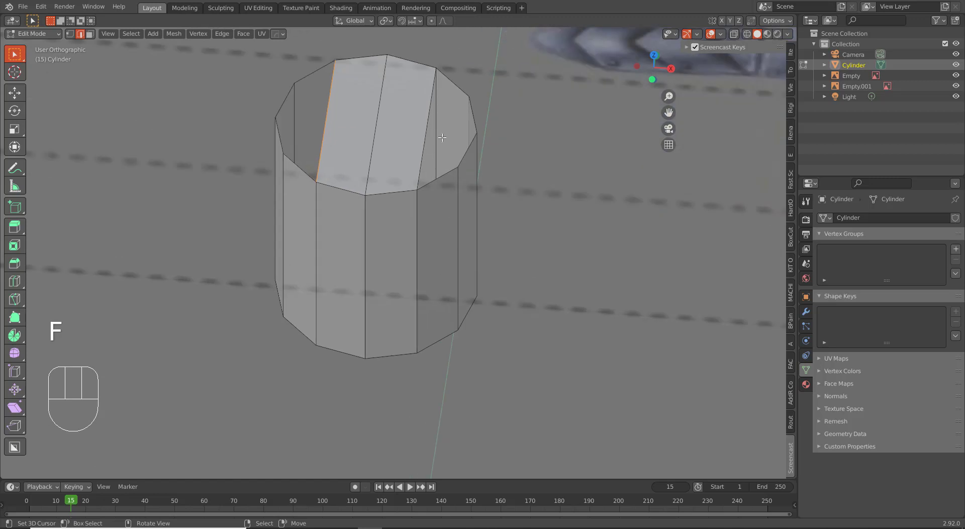
{"action": "key", "text": "ctrl+r"}
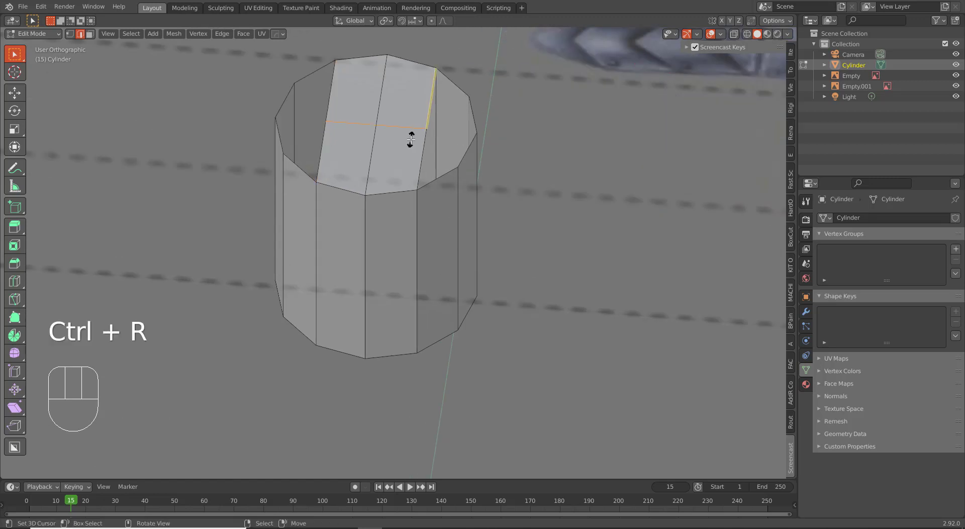
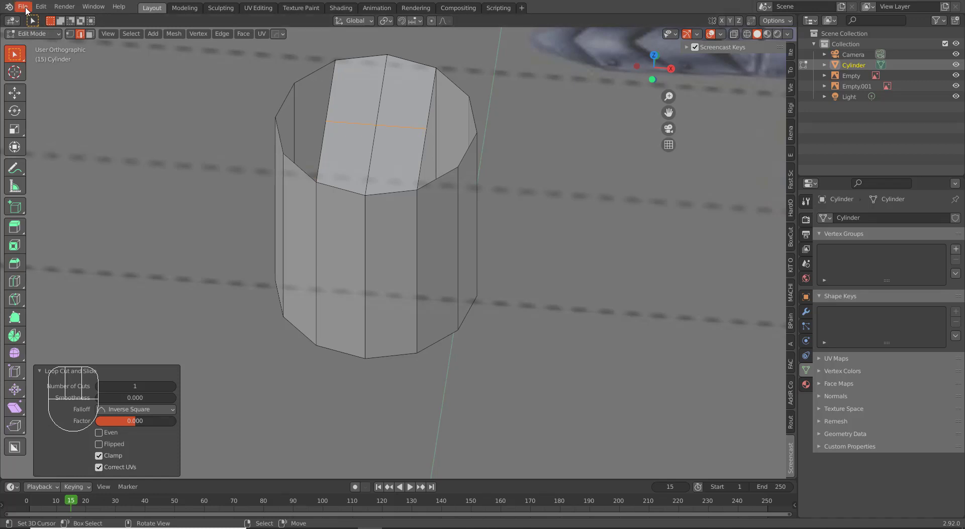
- Bring up the Preferences window on the Input settings from the Edit menu
{"action": "left_click_drag", "start_coordinate": [46, 11], "coordinate": [74, 161]}
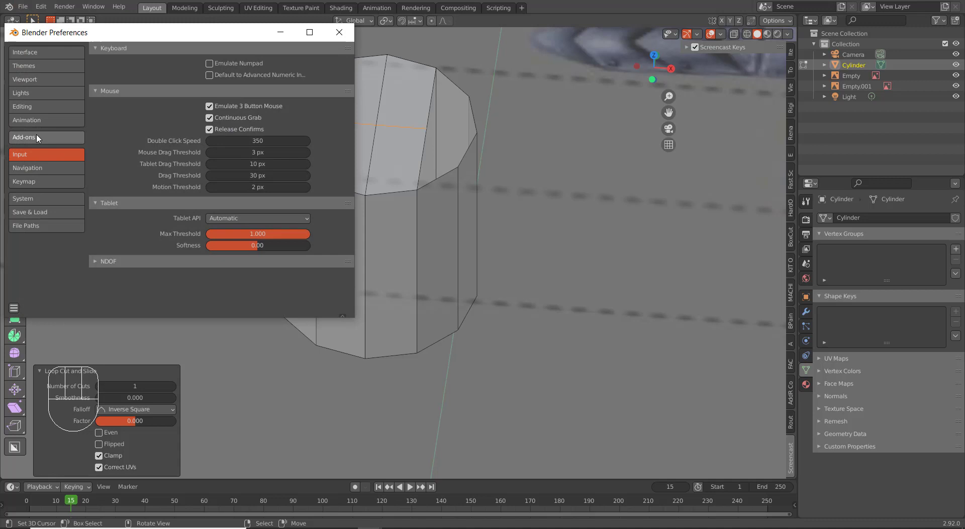
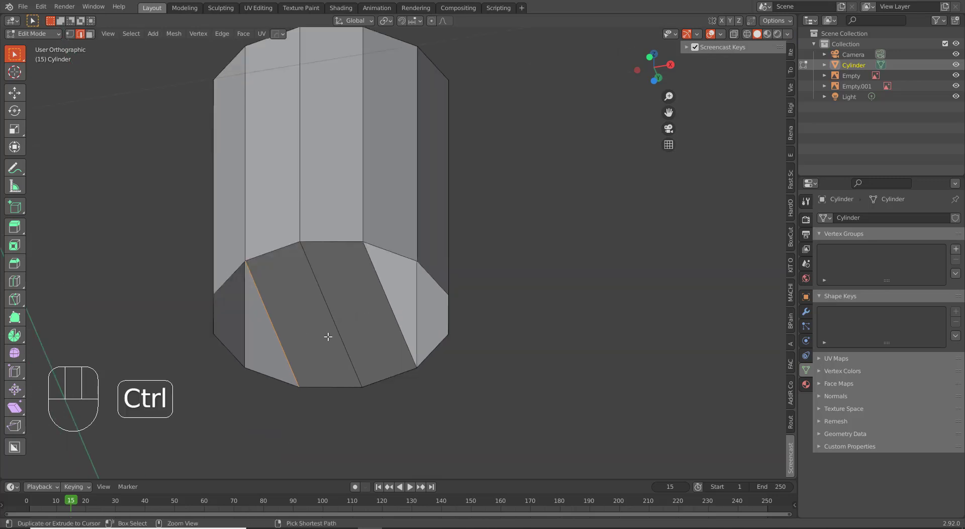
- Start a horizontal loop cut across the middle of the cylinder
{"action": "key", "text": "ctrl+r"}
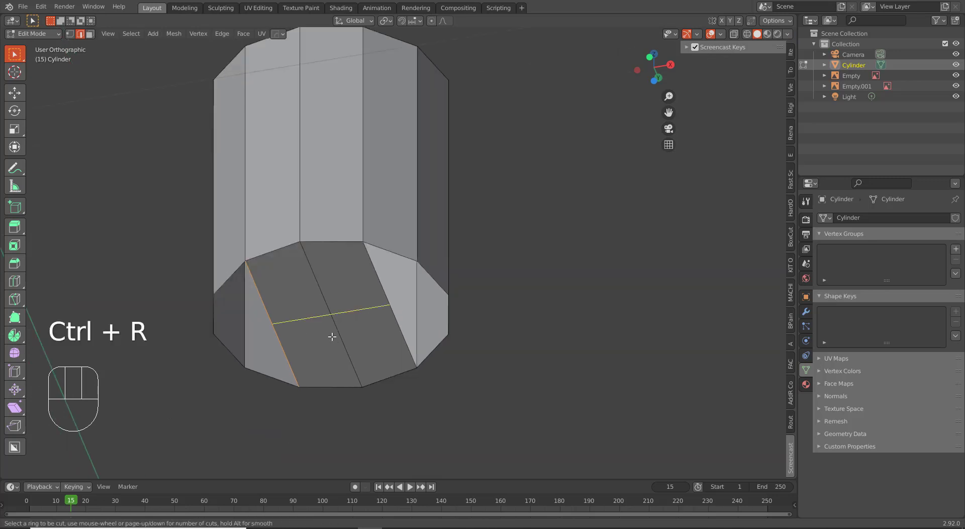
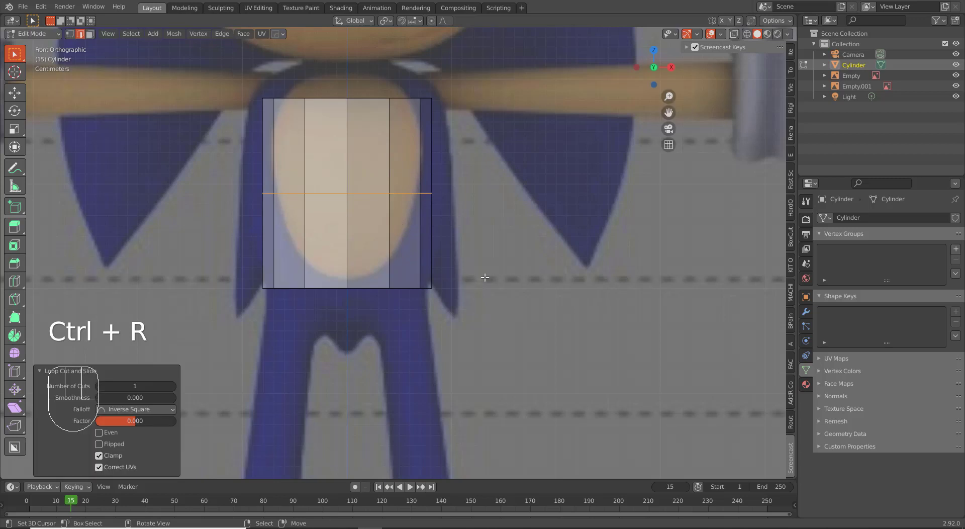
- Select the whole cylinder mesh and adjust the viewport for shaping the top
{"action": "key", "text": "a"}
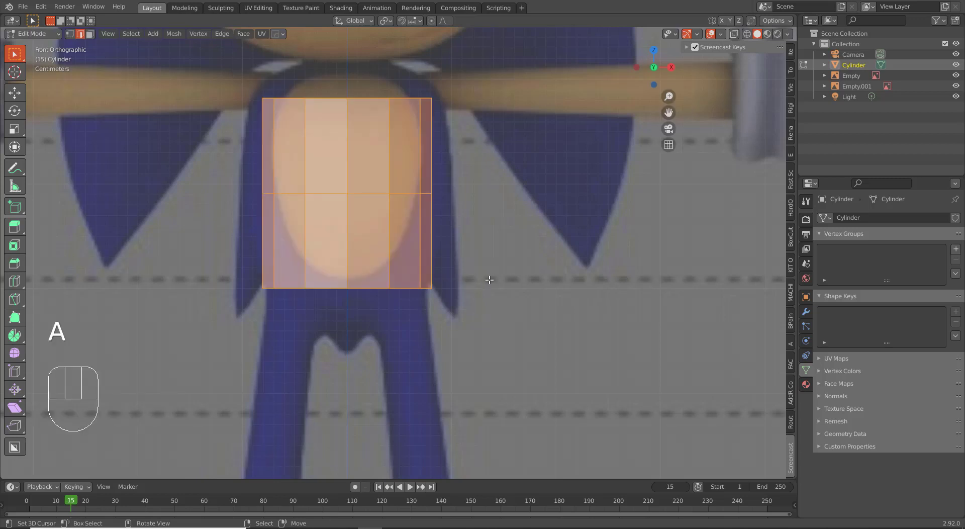
{"action": "left_click", "coordinate": [196, 37]}
{"action": "left_click_drag", "start_coordinate": [199, 36], "coordinate": [532, 53]}
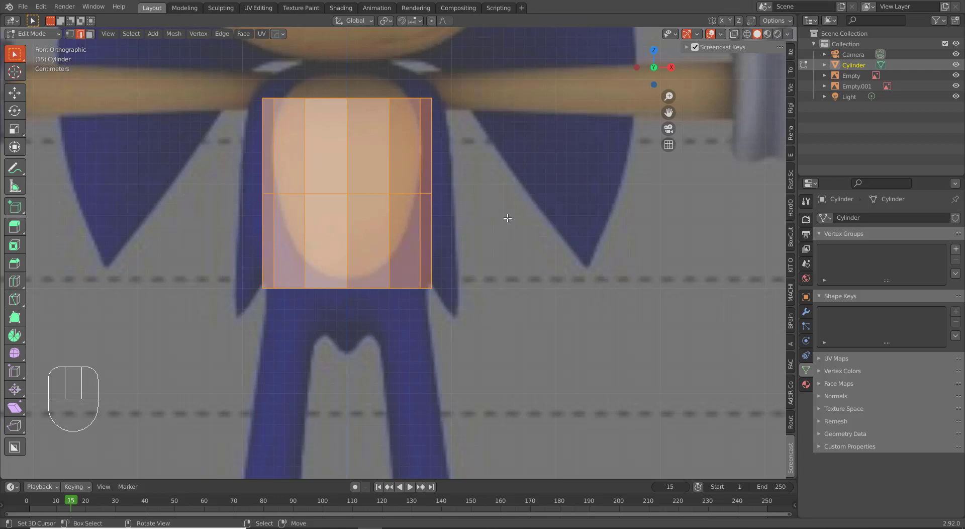
{"action": "key", "text": "alt+q"}
{"action": "key", "text": "alt+q"}
{"action": "key", "text": "alt+q"}
{"action": "key", "text": "alt+q"}
- Widen the upper loops into a rounded, tapered torso dome and inspect it
{"action": "key", "text": "s"}
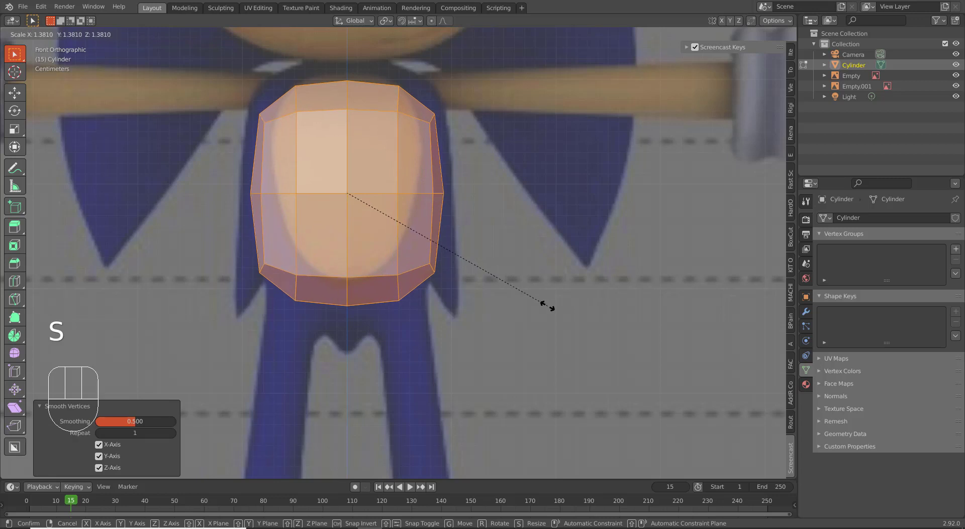
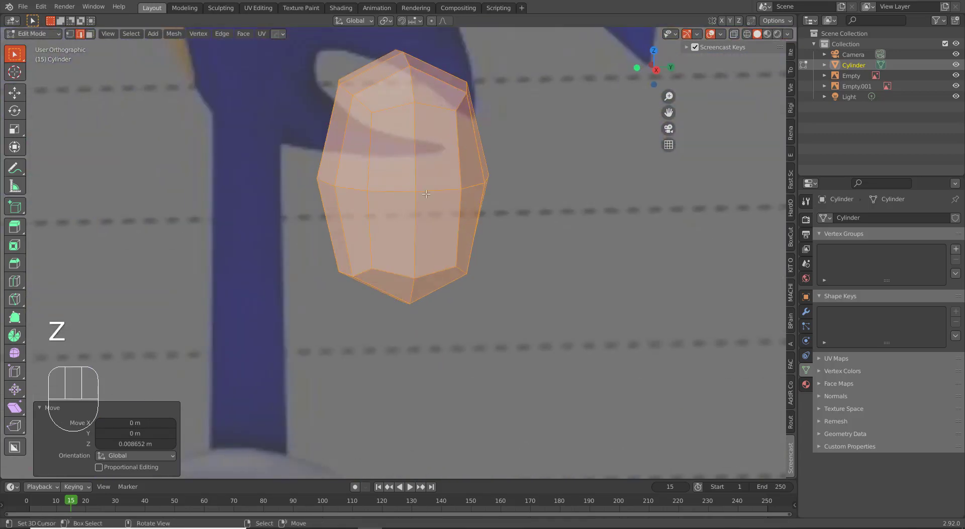
{"action": "left_click_drag", "start_coordinate": [439, 181], "coordinate": [448, 174]}
{"action": "right_click", "coordinate": [445, 146]}
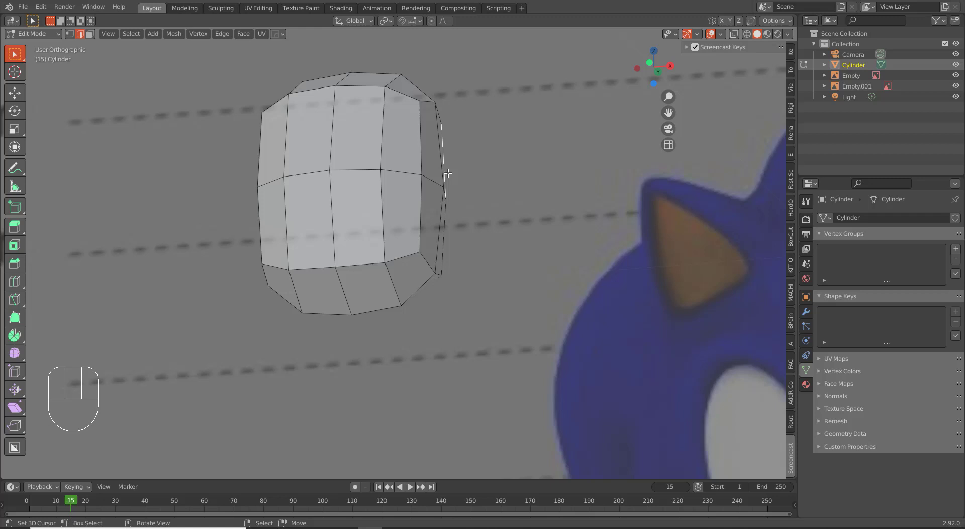
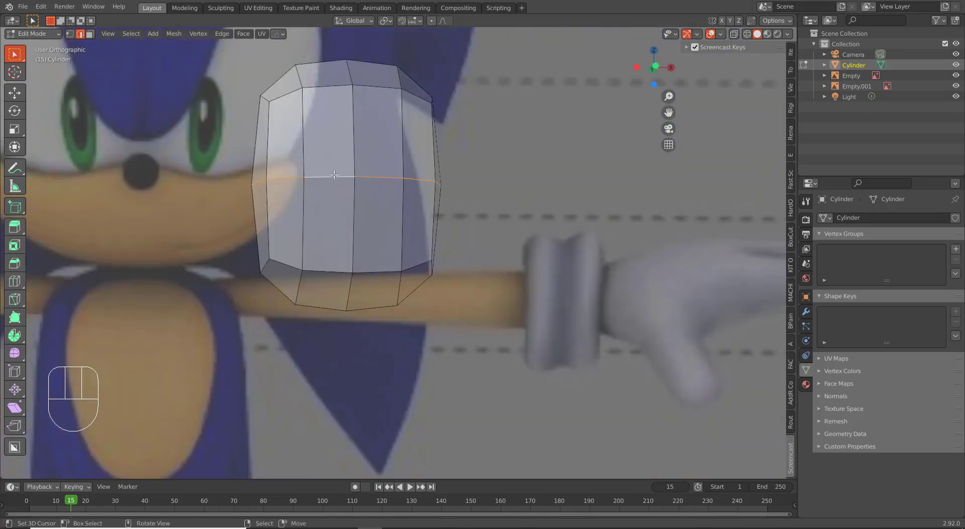
- Delete the front centre column of faces from the torso mesh
{"action": "key", "text": "3"}
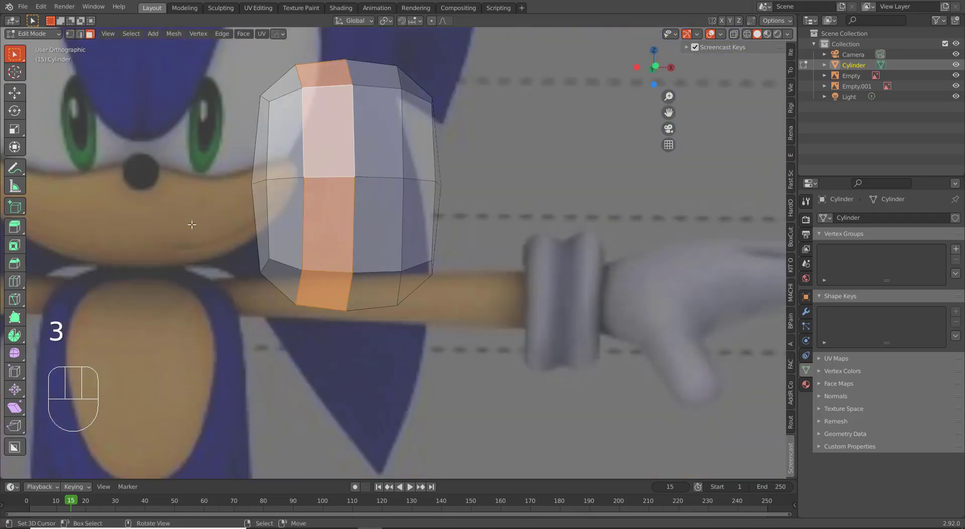
{"action": "key", "text": "x"}
{"action": "key", "text": "ctrl+z"}
{"action": "key", "text": "a"}
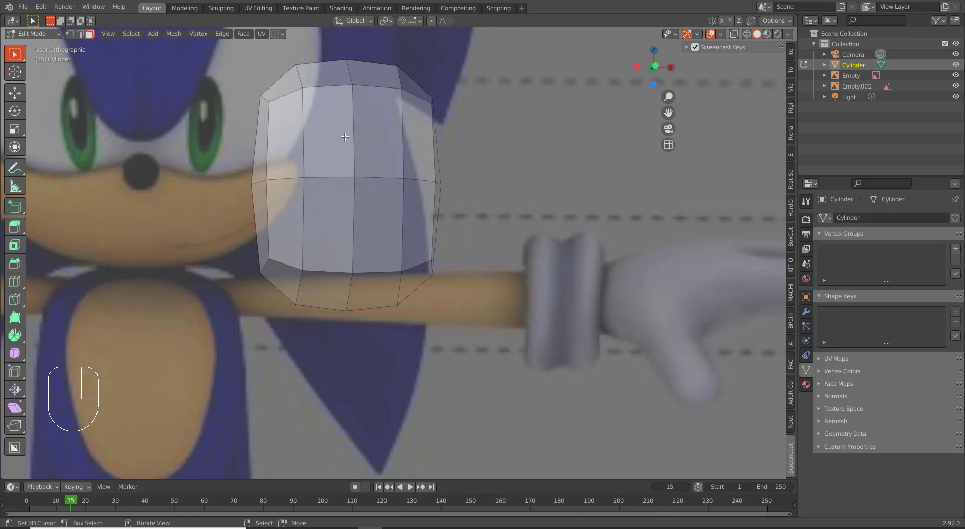
{"action": "key", "text": "3"}
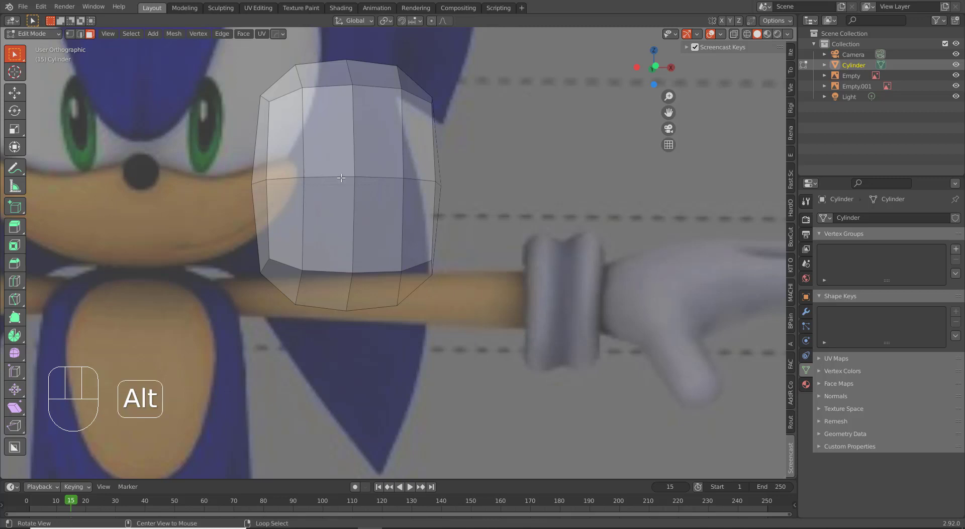
{"action": "right_click", "coordinate": [336, 174]}
{"action": "left_click_drag", "start_coordinate": [322, 76], "coordinate": [306, 100]}
{"action": "left_click_drag", "start_coordinate": [323, 149], "coordinate": [342, 134]}
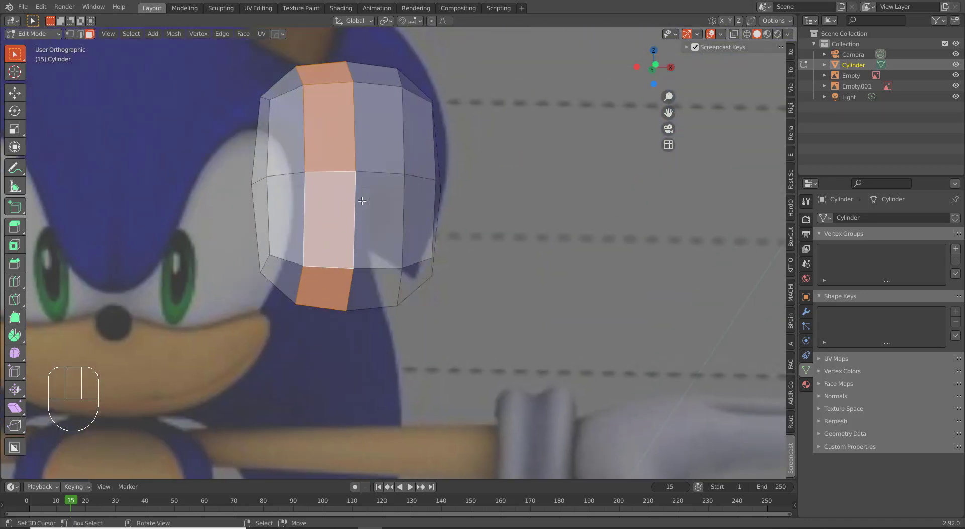
{"action": "key", "text": "x"}
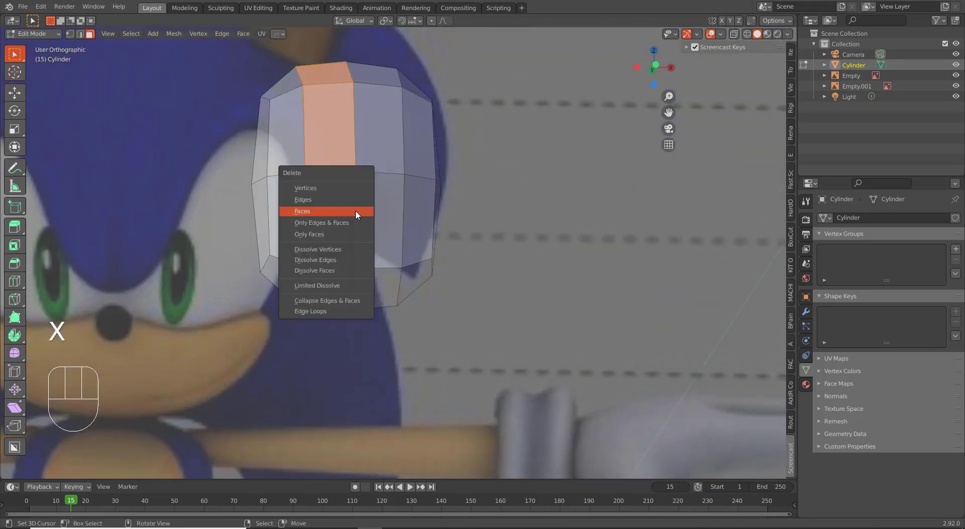
{"action": "right_click", "coordinate": [285, 190]}
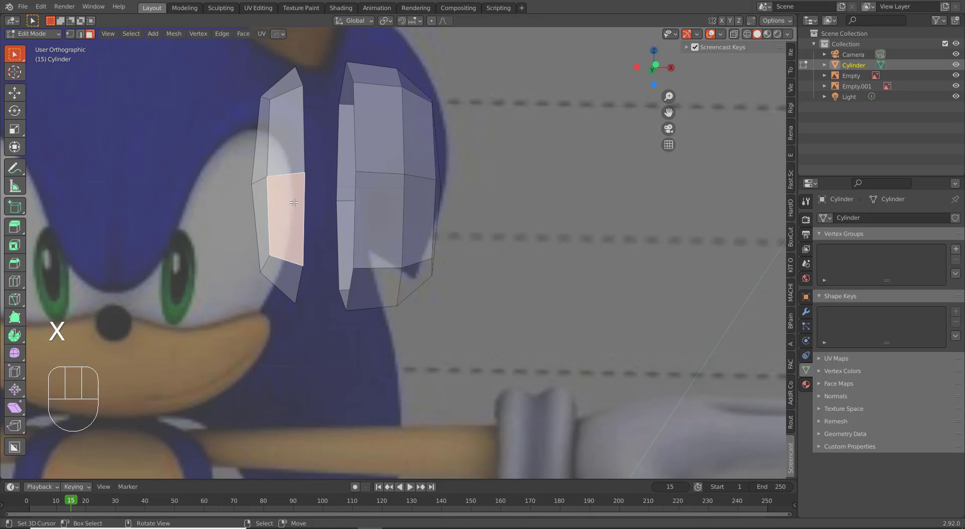
- Select the linked left half of the mesh and delete it, keeping the right half
{"action": "key", "text": "l"}
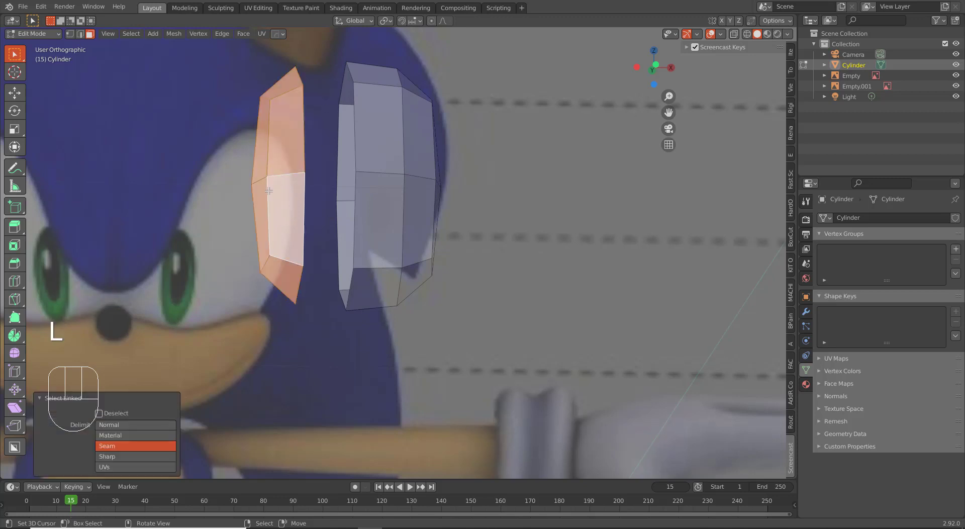
{"action": "key", "text": "x"}
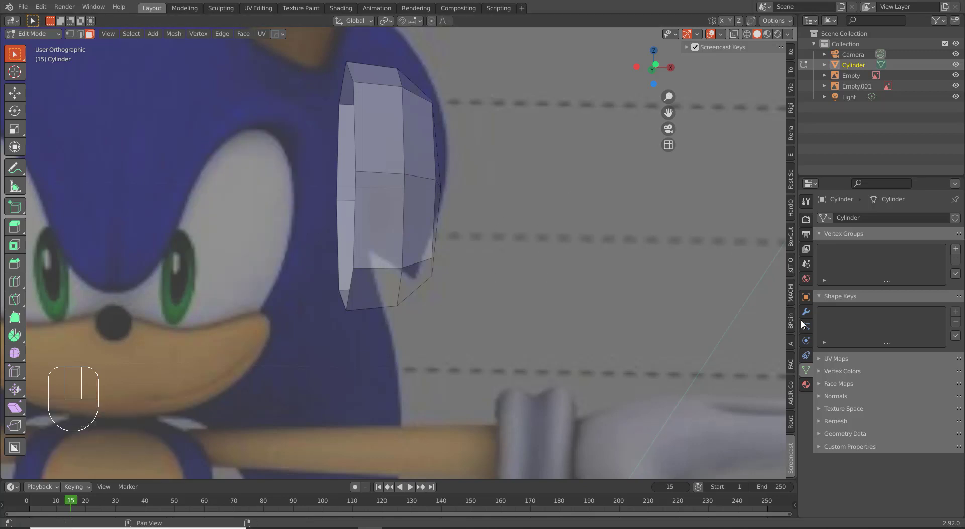
- Add a Mirror modifier on X with Clipping enabled and check the symmetric torso from the front
{"action": "left_click", "coordinate": [811, 317]}
{"action": "left_click_drag", "start_coordinate": [855, 217], "coordinate": [761, 345]}
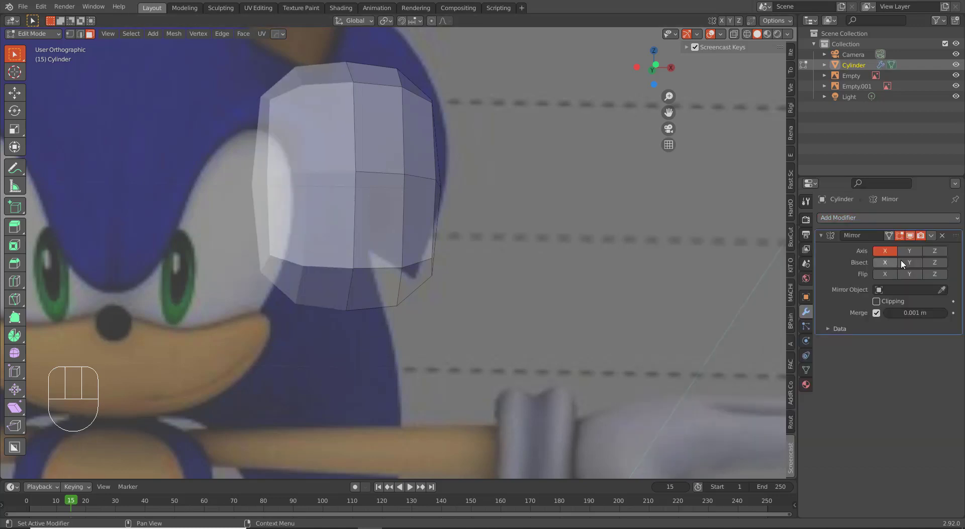
{"action": "left_click", "coordinate": [881, 305]}
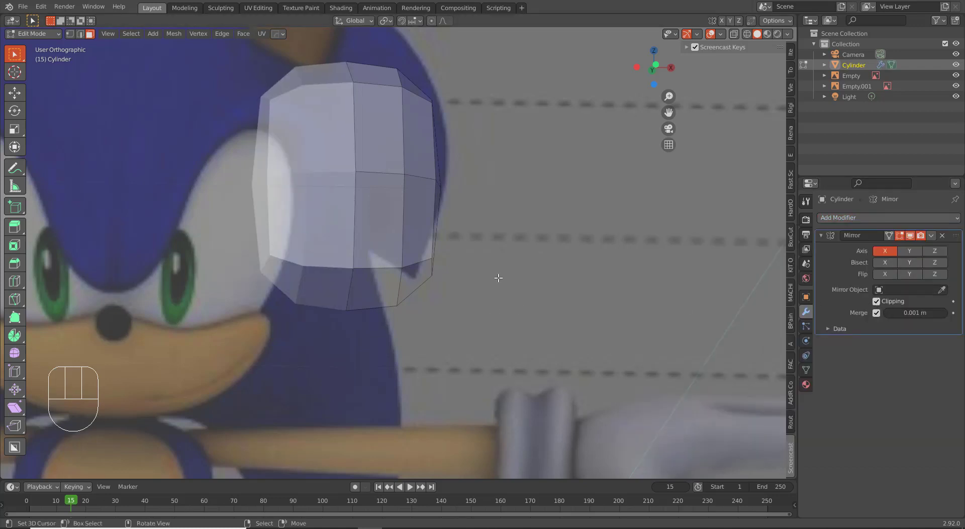
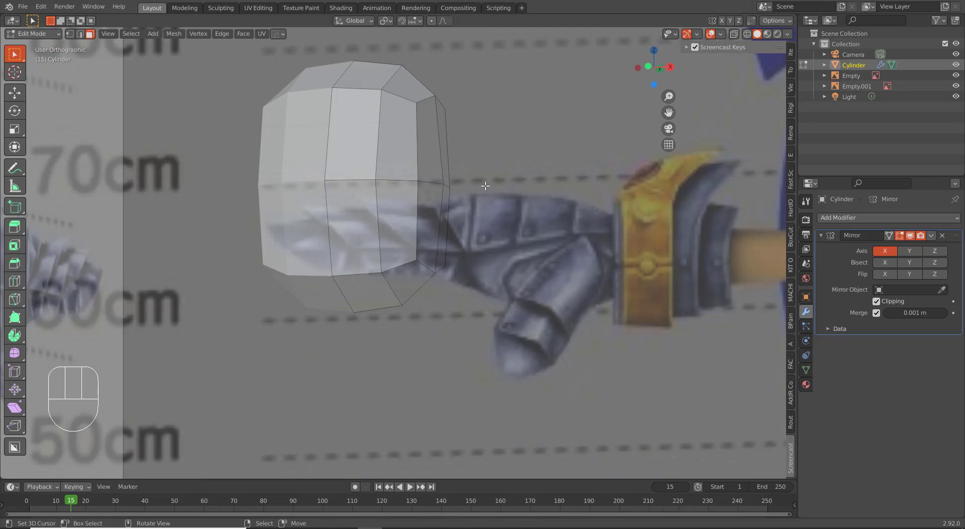
{"action": "left_click_drag", "start_coordinate": [480, 184], "coordinate": [477, 188]}
{"action": "key", "text": "KP_1"}
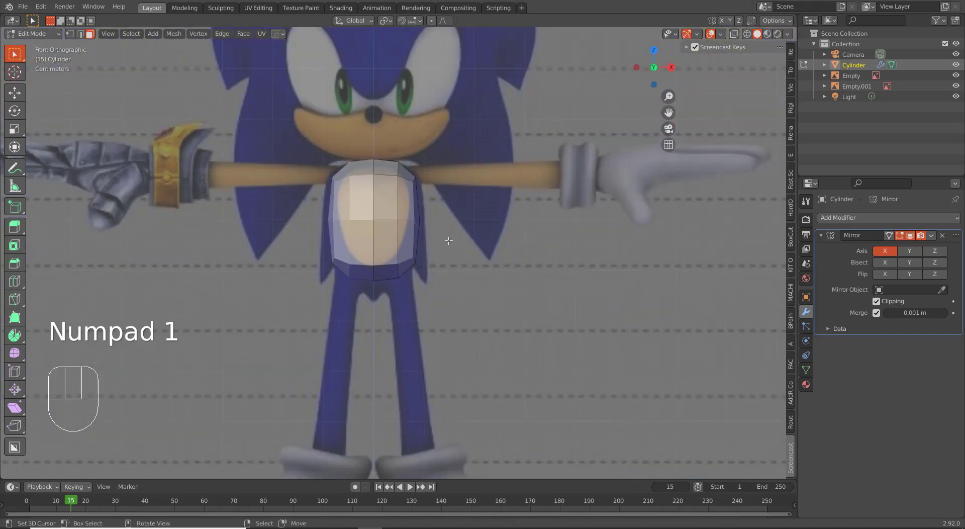
{"action": "left_click_drag", "start_coordinate": [413, 270], "coordinate": [412, 249]}
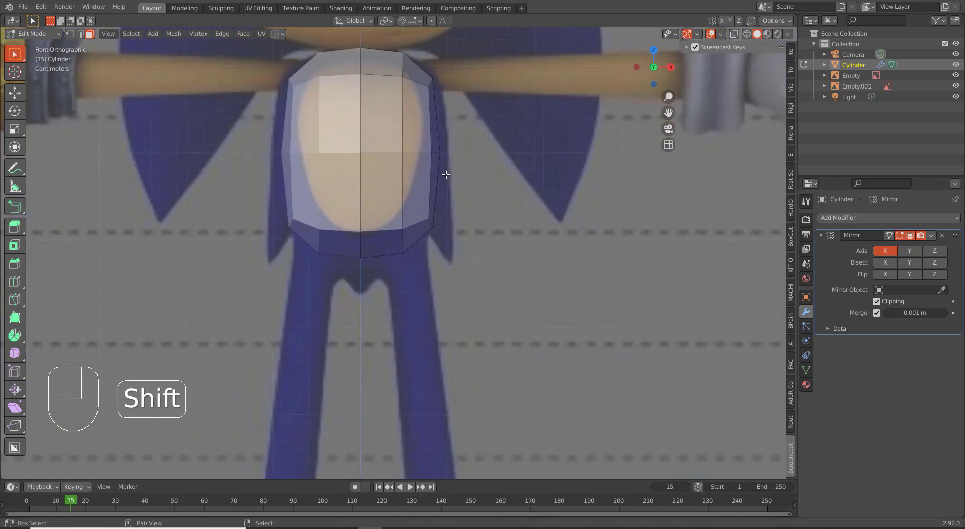
- Inspect the torso's top, then bring up the Preferences add-ons list
{"action": "left_click_drag", "start_coordinate": [438, 127], "coordinate": [422, 225]}
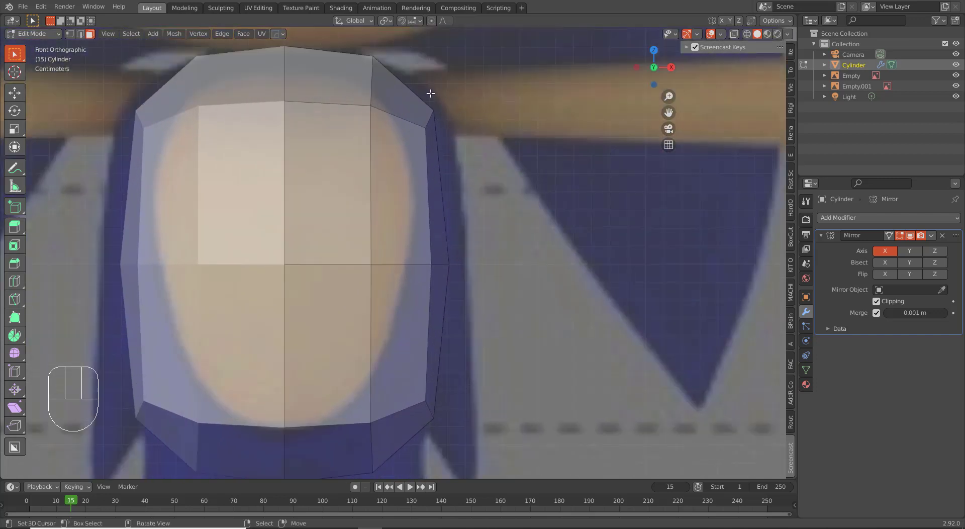
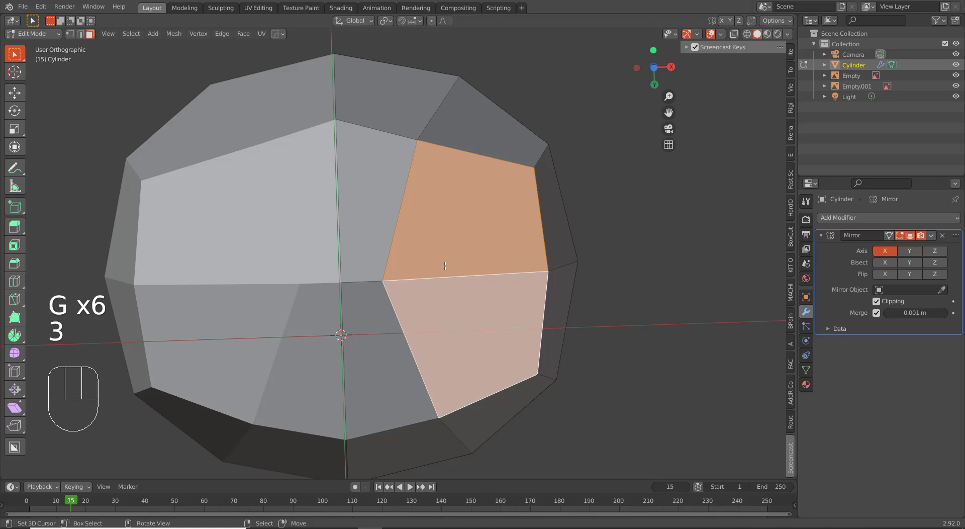
{"action": "key", "text": "w"}
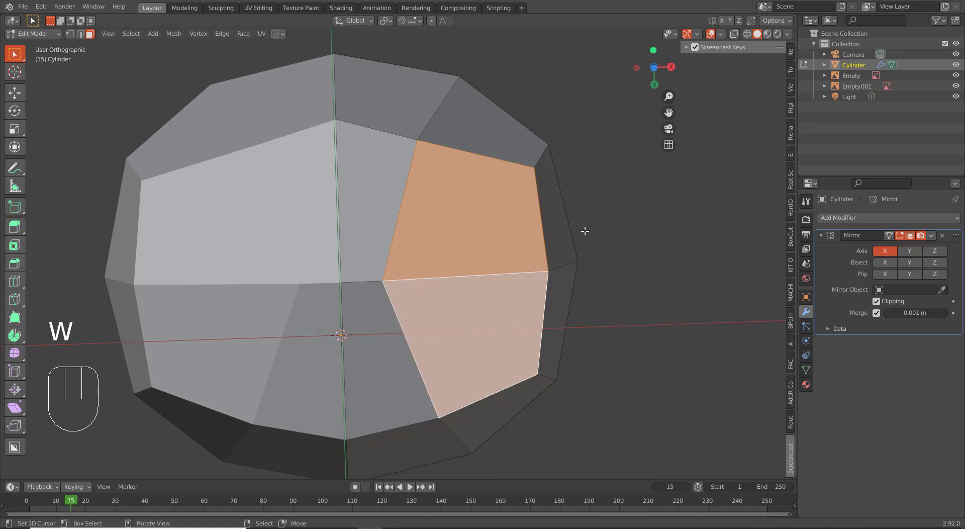
{"action": "key", "text": "w"}
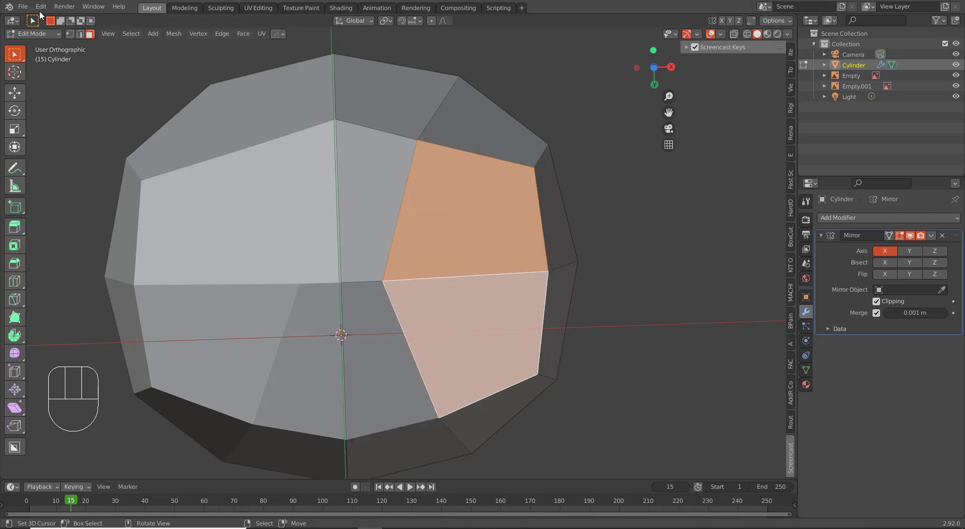
{"action": "left_click_drag", "start_coordinate": [41, 12], "coordinate": [131, 153]}
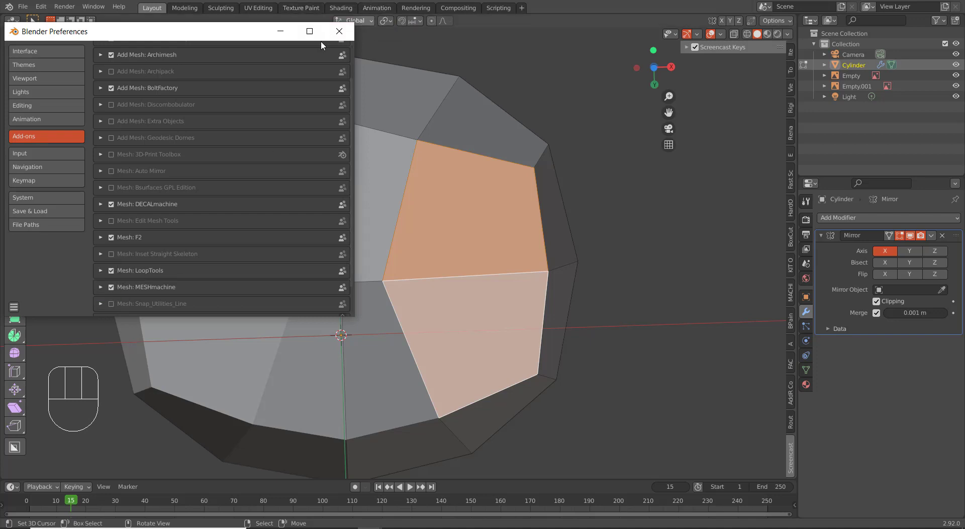
- Close Preferences and select the small lower-hem edge where the leg begins, in front view
{"action": "key", "text": "w"}
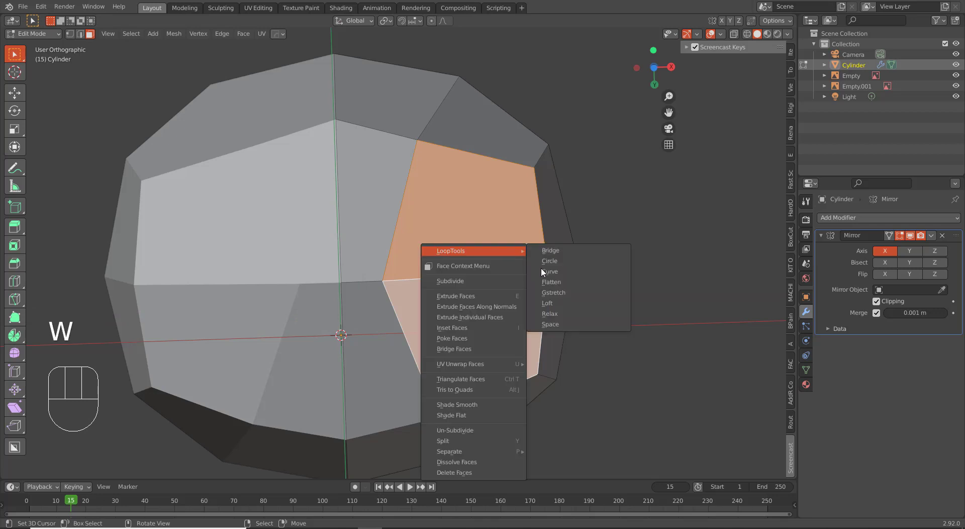
{"action": "scroll", "scroll_direction": "up", "scroll_amount": 3}
{"action": "left_click_drag", "start_coordinate": [387, 228], "coordinate": [387, 288]}
{"action": "key", "text": "KP_1"}
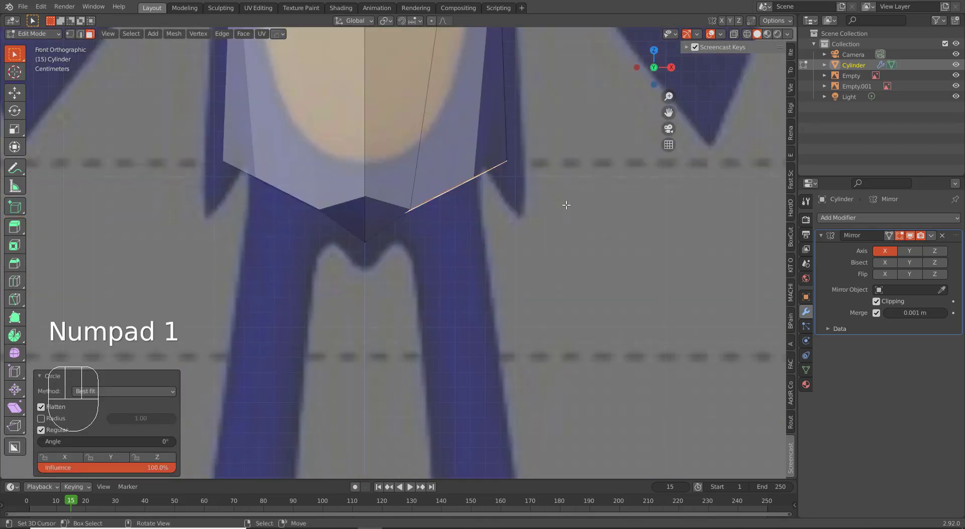
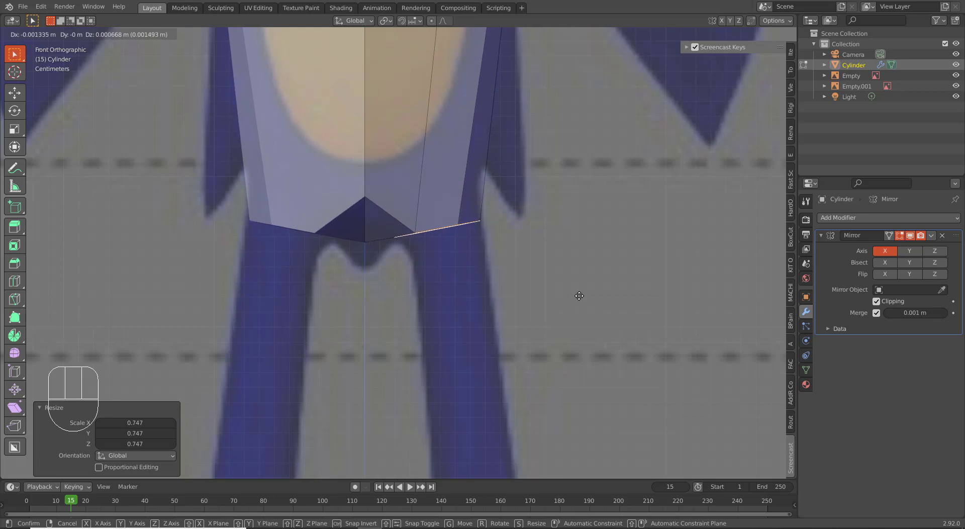
{"action": "left_click", "coordinate": [582, 295]}
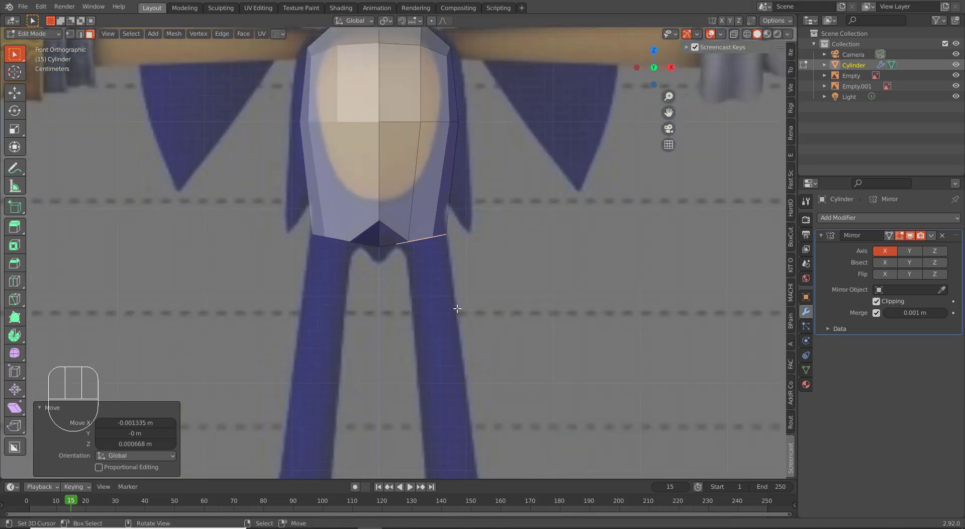
{"action": "key", "text": "KP_1"}
- Extrude the torso's bottom face downward into a leg ending at the top of the sock
{"action": "left_click_drag", "start_coordinate": [407, 334], "coordinate": [434, 315]}
{"action": "left_click_drag", "start_coordinate": [467, 370], "coordinate": [473, 345]}
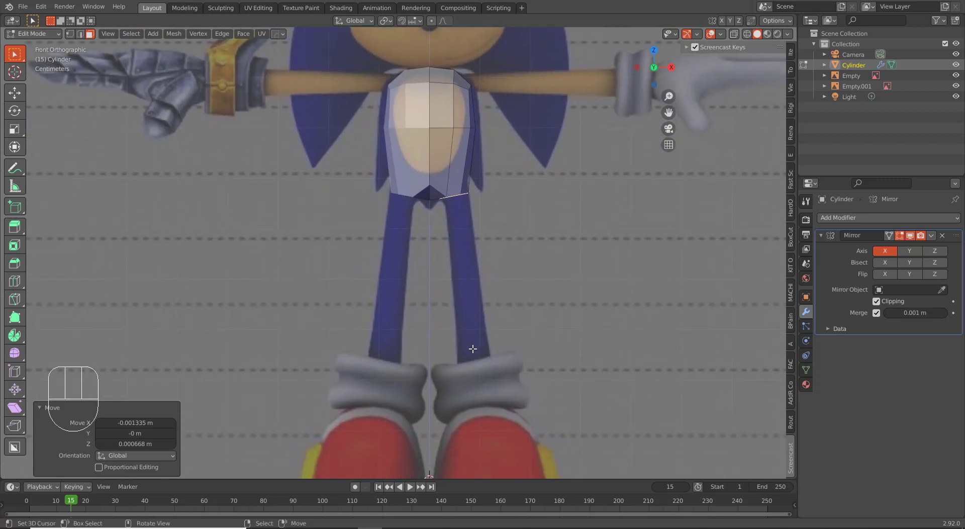
{"action": "left_click_drag", "start_coordinate": [468, 306], "coordinate": [457, 294]}
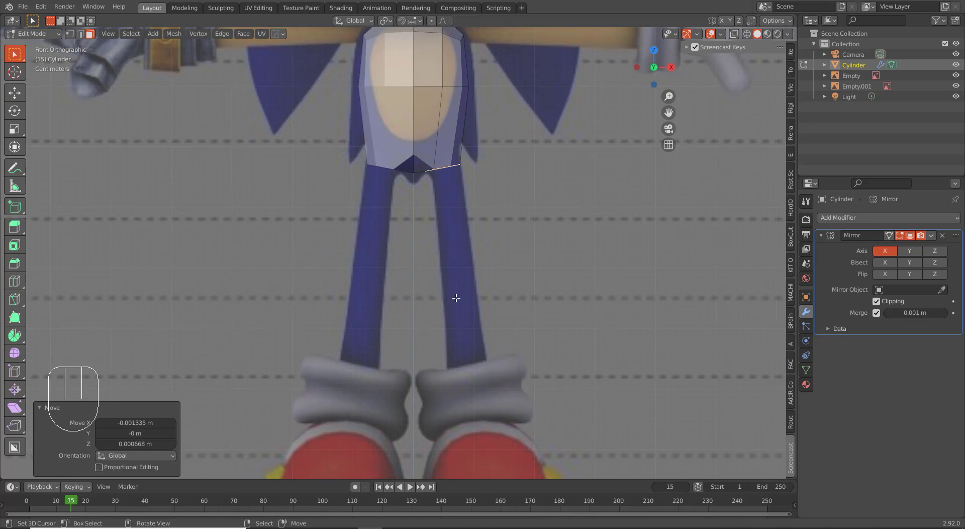
{"action": "left_click_drag", "start_coordinate": [474, 259], "coordinate": [460, 216]}
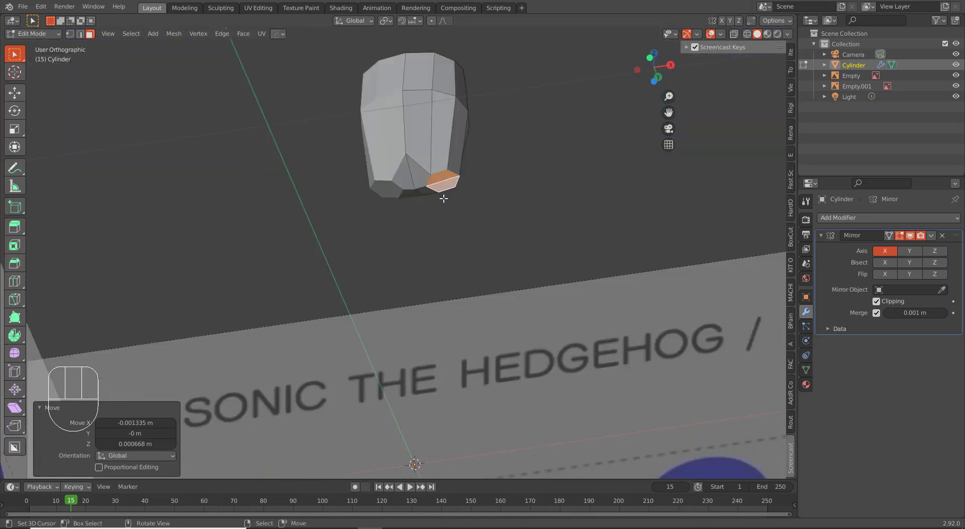
{"action": "key", "text": "KP_1"}
{"action": "key", "text": "e"}
{"action": "left_click", "coordinate": [477, 390]}
{"action": "key", "text": "g"}
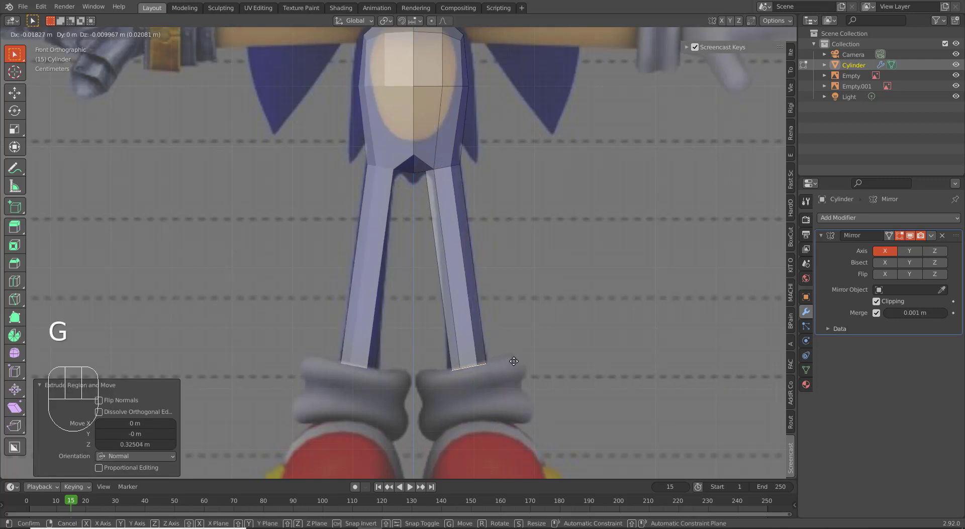
{"action": "left_click", "coordinate": [517, 361]}
- Widen and reposition the leg end in side view, then check it around the hip joint
{"action": "key", "text": "KP_3"}
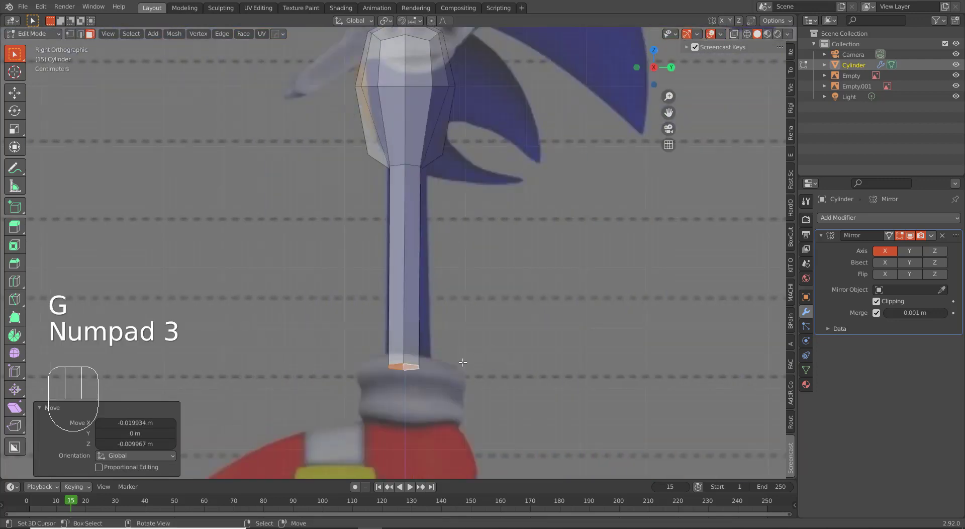
{"action": "key", "text": "s"}
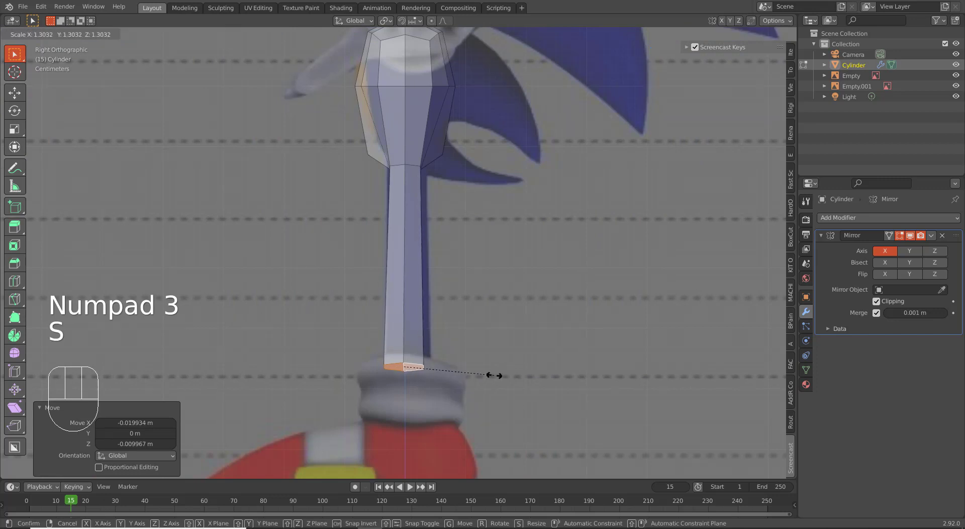
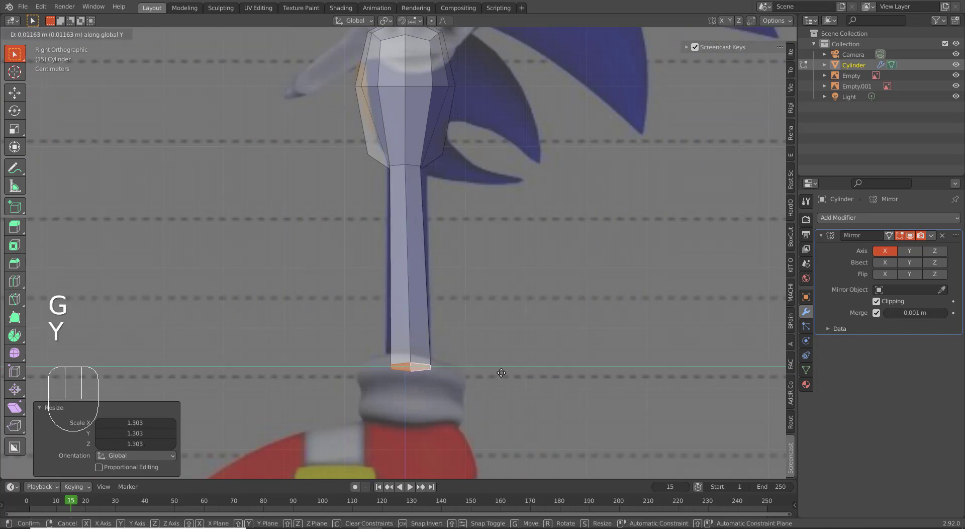
{"action": "left_click", "coordinate": [500, 376]}
{"action": "middle_click", "coordinate": [423, 290]}
{"action": "key", "text": "1"}
{"action": "left_click_drag", "start_coordinate": [411, 228], "coordinate": [462, 210]}
{"action": "right_click", "coordinate": [468, 182]}
{"action": "left_click_drag", "start_coordinate": [451, 219], "coordinate": [520, 197]}
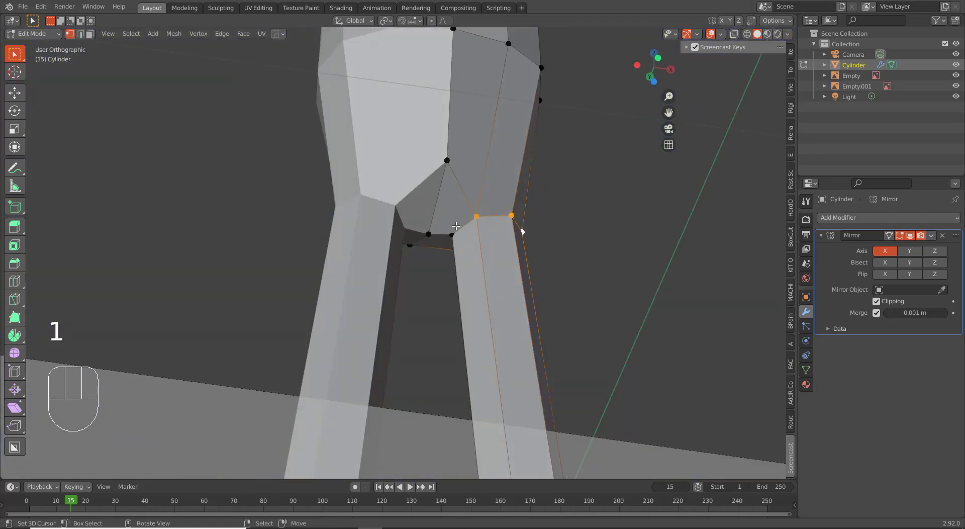
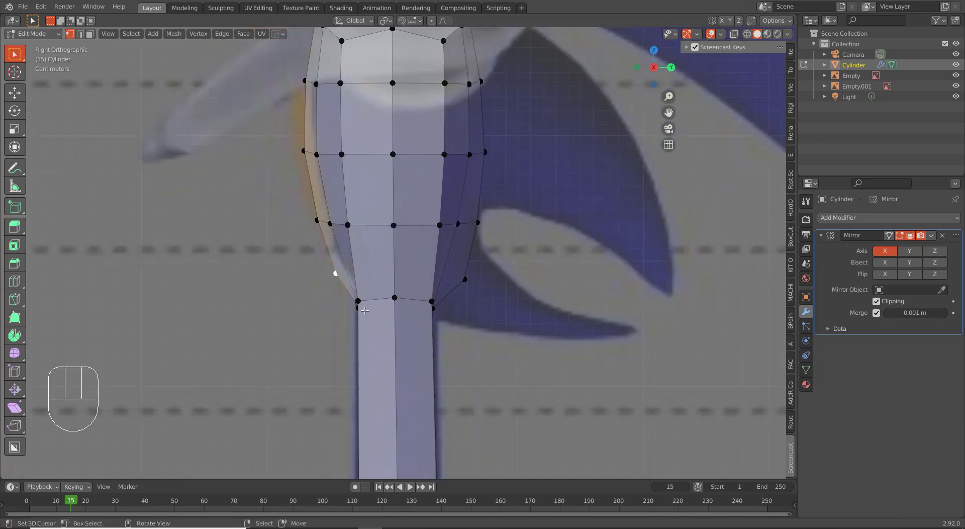
- Move individual hip vertices in front view so the torso's lower edge meets the leg
{"action": "right_click", "coordinate": [354, 304]}
{"action": "left_click_drag", "start_coordinate": [389, 328], "coordinate": [422, 317]}
{"action": "left_click_drag", "start_coordinate": [422, 318], "coordinate": [444, 319]}
{"action": "right_click", "coordinate": [407, 266]}
{"action": "key", "text": "KP_1"}
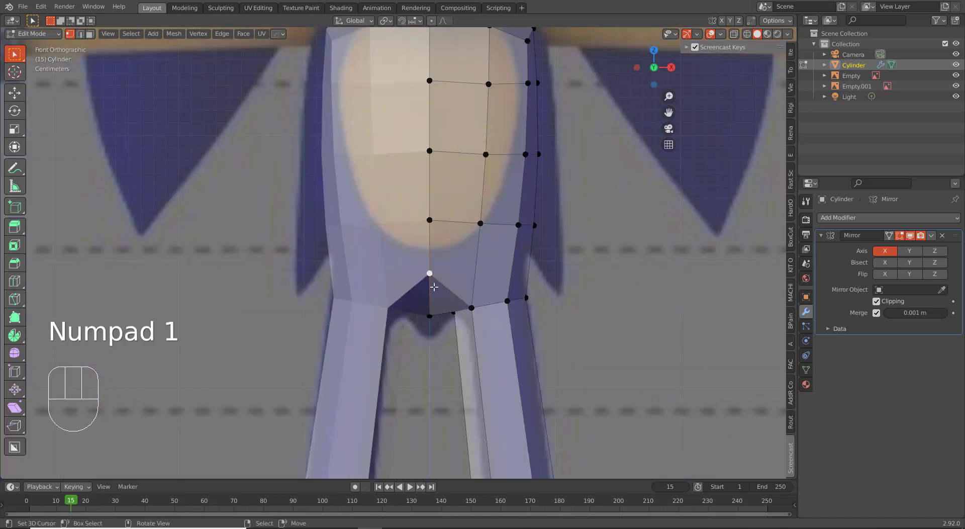
{"action": "key", "text": "g"}
{"action": "left_click", "coordinate": [441, 321]}
{"action": "right_click", "coordinate": [435, 318]}
{"action": "key", "text": "g"}
{"action": "left_click", "coordinate": [440, 316]}
{"action": "right_click", "coordinate": [435, 300]}
{"action": "key", "text": "g"}
{"action": "left_click", "coordinate": [437, 307]}
{"action": "key", "text": "g"}
{"action": "left_click", "coordinate": [439, 299]}
- Lower the bottom torso row and reposition the waist row to curve into the leg
{"action": "right_click", "coordinate": [430, 228]}
{"action": "key", "text": "g"}
{"action": "right_click", "coordinate": [439, 225]}
{"action": "right_click", "coordinate": [446, 217]}
{"action": "key", "text": "g"}
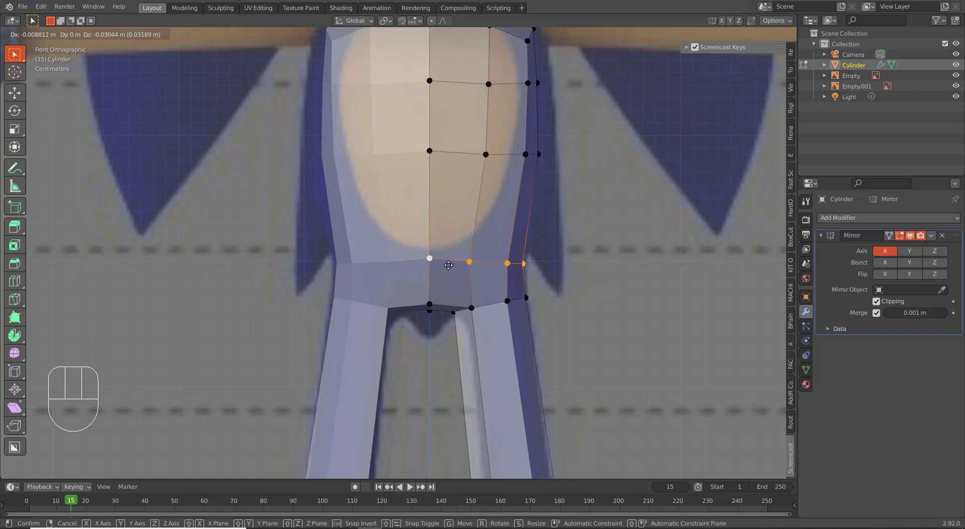
{"action": "left_click", "coordinate": [452, 265]}
{"action": "right_click", "coordinate": [467, 161]}
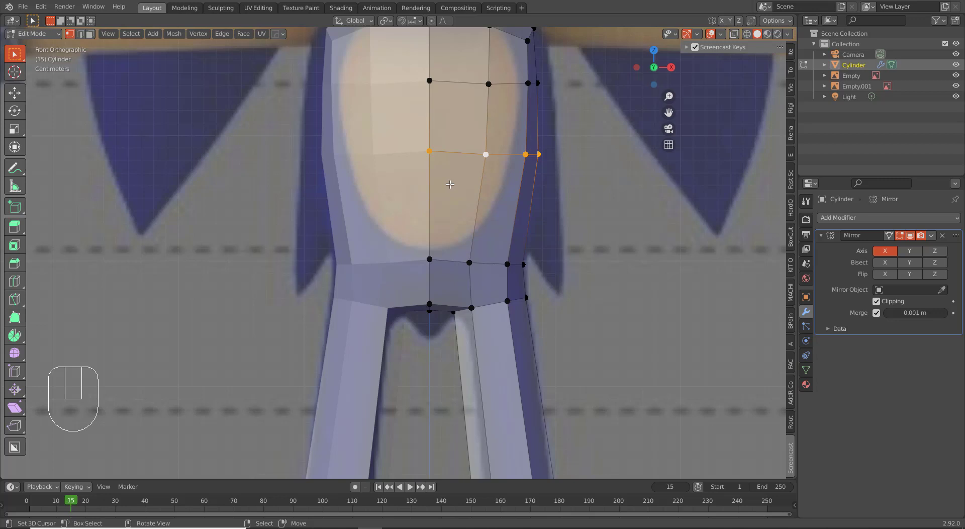
{"action": "key", "text": "g"}
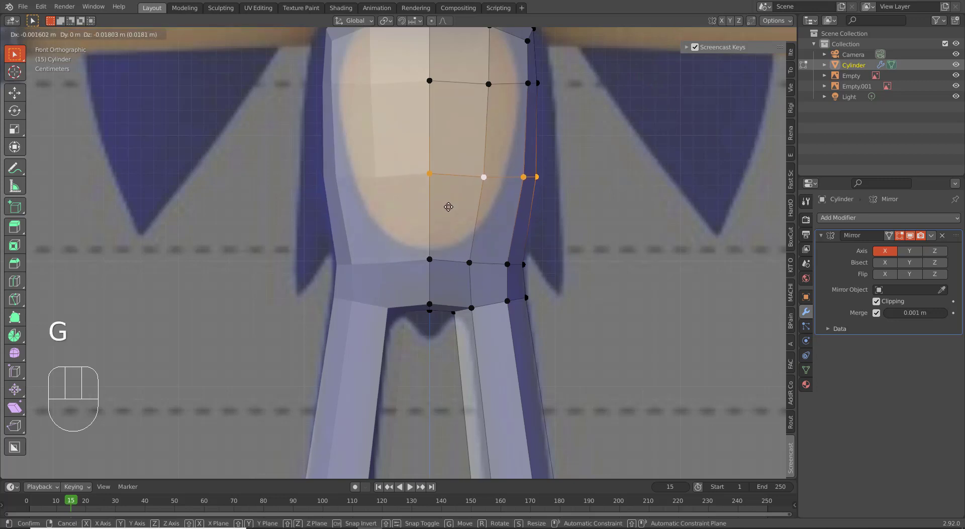
{"action": "left_click", "coordinate": [450, 206]}
{"action": "left_click_drag", "start_coordinate": [455, 205], "coordinate": [449, 237]}
{"action": "left_click_drag", "start_coordinate": [486, 235], "coordinate": [444, 234]}
{"action": "middle_click", "coordinate": [449, 234]}
{"action": "key", "text": "KP_3"}
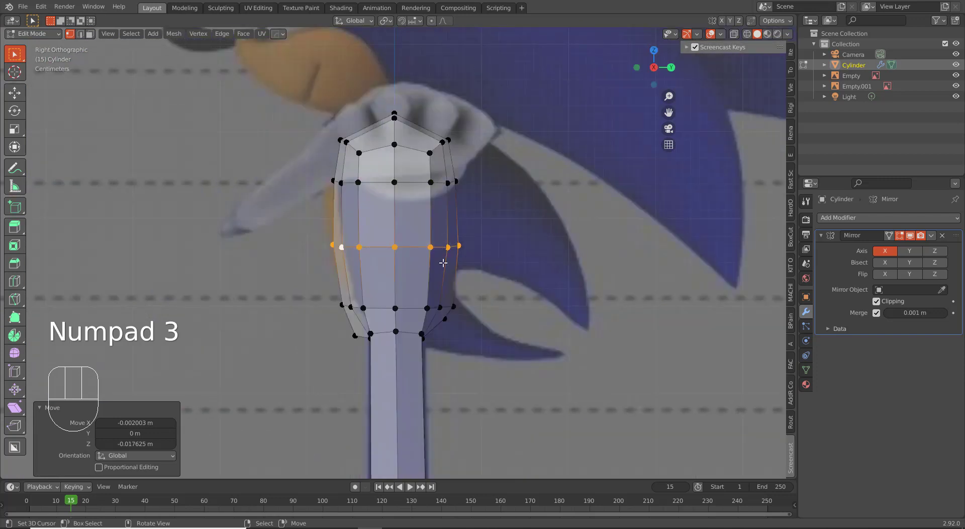
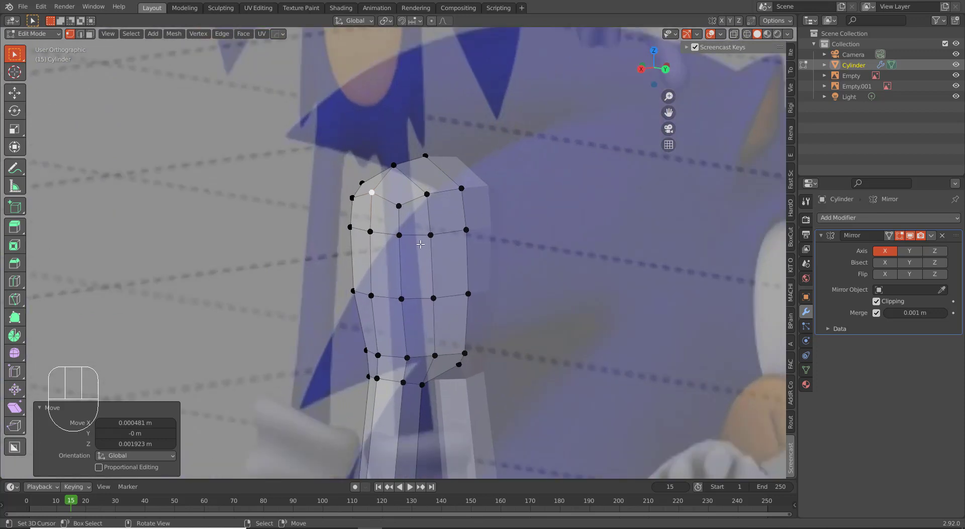
- Push the torso's side faces outward along X with Proportional Editing enabled
{"action": "key", "text": "3"}
{"action": "right_click", "coordinate": [433, 219]}
{"action": "right_click", "coordinate": [417, 217]}
{"action": "right_click", "coordinate": [430, 268]}
{"action": "key", "text": "KP_1"}
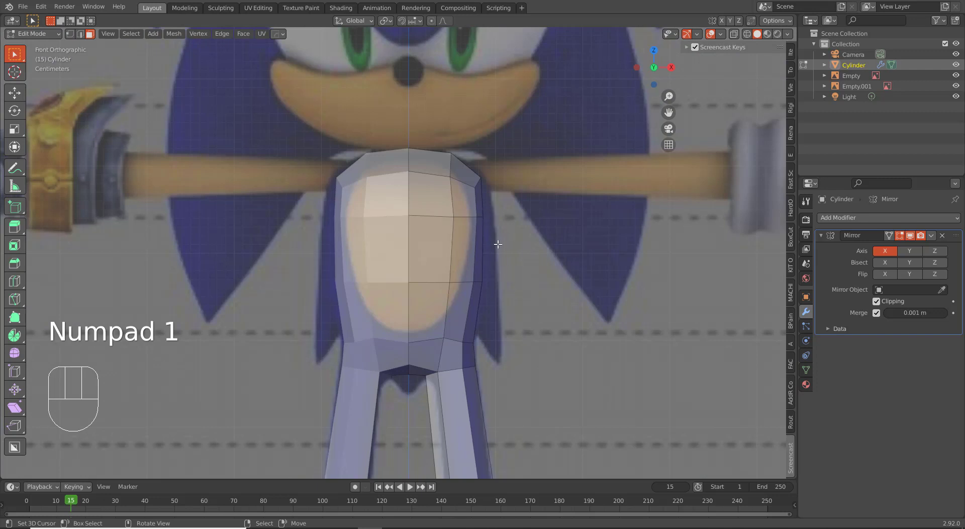
{"action": "key", "text": "g"}
{"action": "key", "text": "x"}
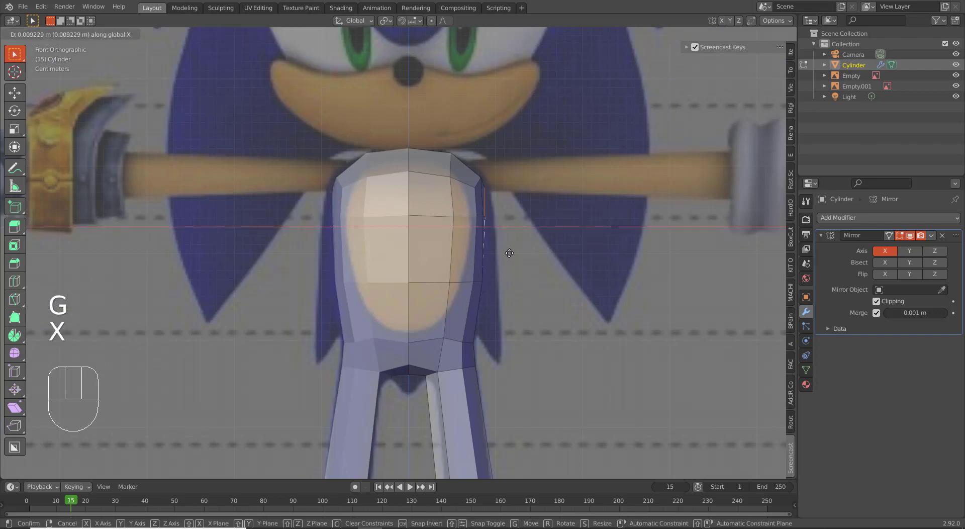
{"action": "right_click", "coordinate": [512, 253]}
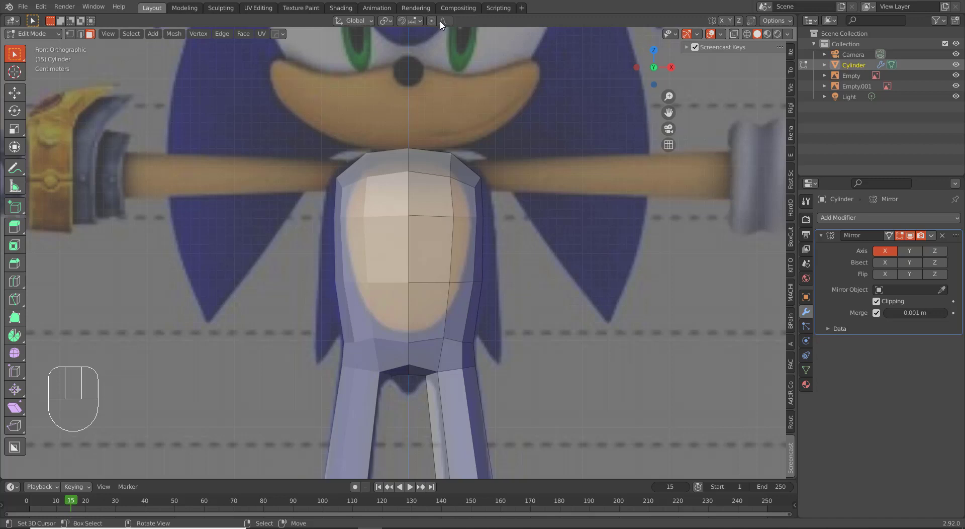
{"action": "key", "text": "o"}
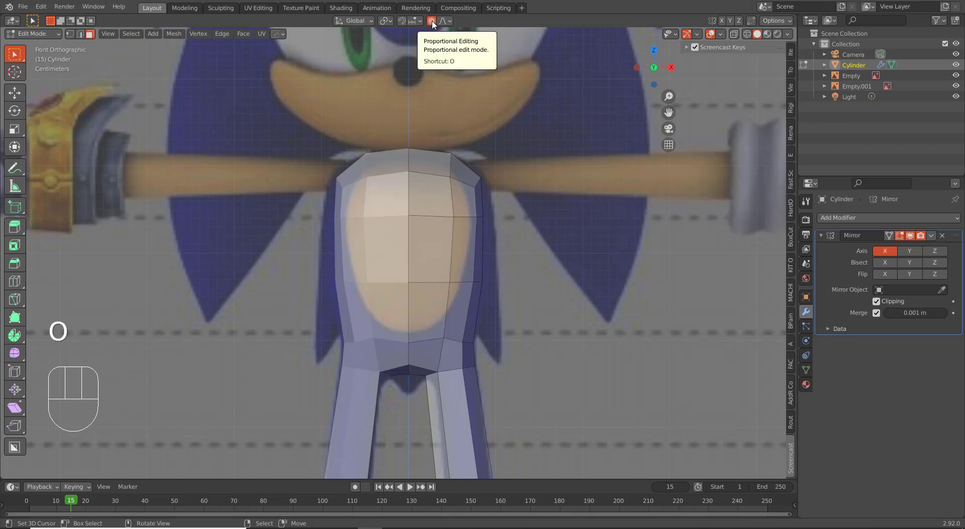
{"action": "key", "text": "g"}
{"action": "key", "text": "x"}
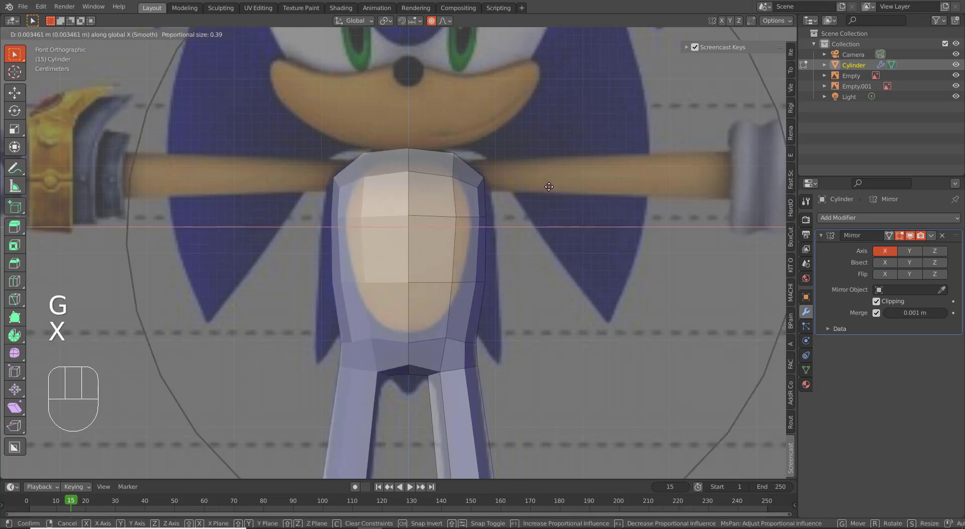
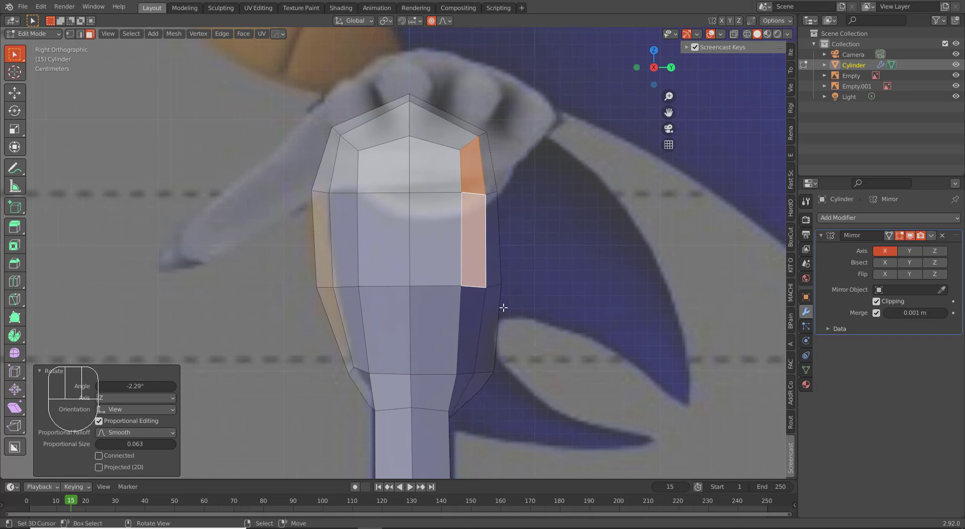
- Reshape the torso's back outline with smooth-falloff vertex moves
{"action": "key", "text": "2"}
{"action": "right_click", "coordinate": [477, 283]}
{"action": "right_click", "coordinate": [495, 283]}
{"action": "key", "text": "g"}
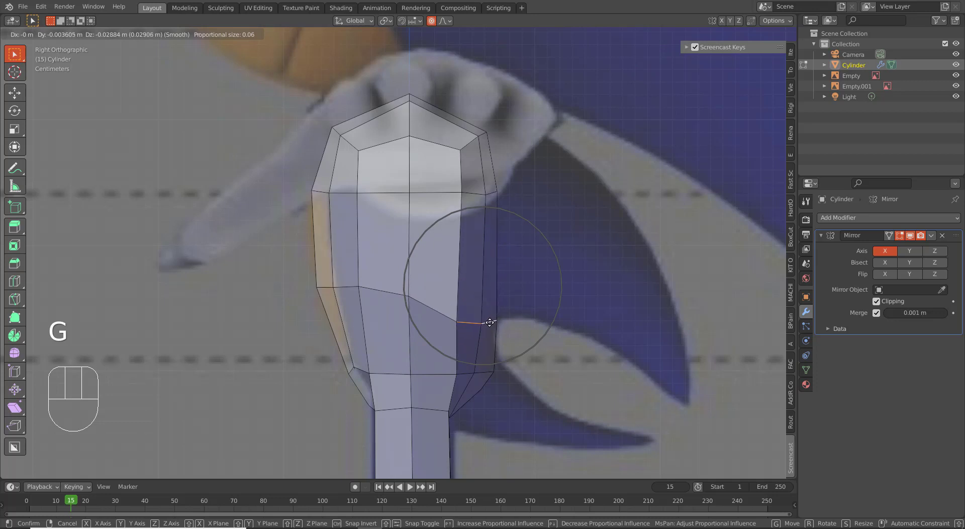
{"action": "left_click", "coordinate": [490, 324]}
{"action": "right_click", "coordinate": [497, 336]}
{"action": "key", "text": "g"}
{"action": "left_click_drag", "start_coordinate": [497, 339], "coordinate": [469, 332]}
{"action": "right_click", "coordinate": [388, 289]}
{"action": "key", "text": "g"}
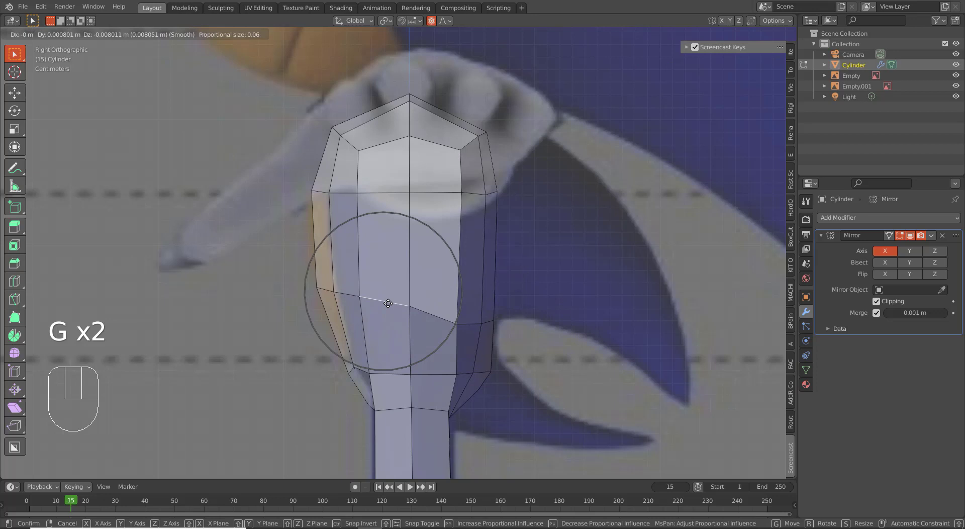
{"action": "left_click", "coordinate": [391, 303]}
- Round the shoulder area by nudging selected vertices with smooth falloff in a user view
{"action": "key", "text": "ctrl+r"}
{"action": "right_click", "coordinate": [457, 264]}
{"action": "left_click_drag", "start_coordinate": [398, 178], "coordinate": [362, 167]}
{"action": "middle_click", "coordinate": [352, 176]}
{"action": "right_click", "coordinate": [329, 269]}
{"action": "left_click_drag", "start_coordinate": [311, 279], "coordinate": [357, 282]}
{"action": "middle_click", "coordinate": [350, 274]}
{"action": "left_click_drag", "start_coordinate": [343, 257], "coordinate": [334, 258]}
{"action": "right_click", "coordinate": [345, 302]}
{"action": "right_click", "coordinate": [343, 190]}
{"action": "middle_click", "coordinate": [363, 259]}
{"action": "key", "text": "g"}
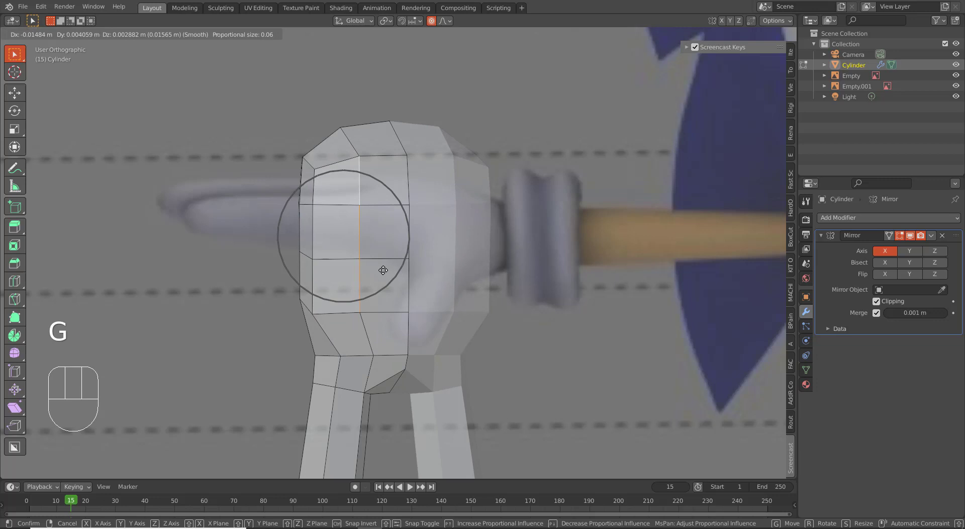
{"action": "left_click_drag", "start_coordinate": [390, 270], "coordinate": [372, 271]}
{"action": "left_click_drag", "start_coordinate": [365, 283], "coordinate": [388, 284]}
{"action": "middle_click", "coordinate": [349, 268]}
- Finish the shoulder adjustments and inspect the rounded torso from several angles
{"action": "right_click", "coordinate": [341, 301]}
{"action": "key", "text": "g"}
{"action": "left_click_drag", "start_coordinate": [350, 299], "coordinate": [347, 283]}
{"action": "right_click", "coordinate": [341, 207]}
{"action": "key", "text": "g"}
{"action": "left_click", "coordinate": [349, 207]}
{"action": "left_click_drag", "start_coordinate": [392, 251], "coordinate": [425, 250]}
{"action": "left_click_drag", "start_coordinate": [423, 251], "coordinate": [365, 259]}
{"action": "left_click_drag", "start_coordinate": [412, 273], "coordinate": [408, 250]}
{"action": "right_click", "coordinate": [429, 176]}
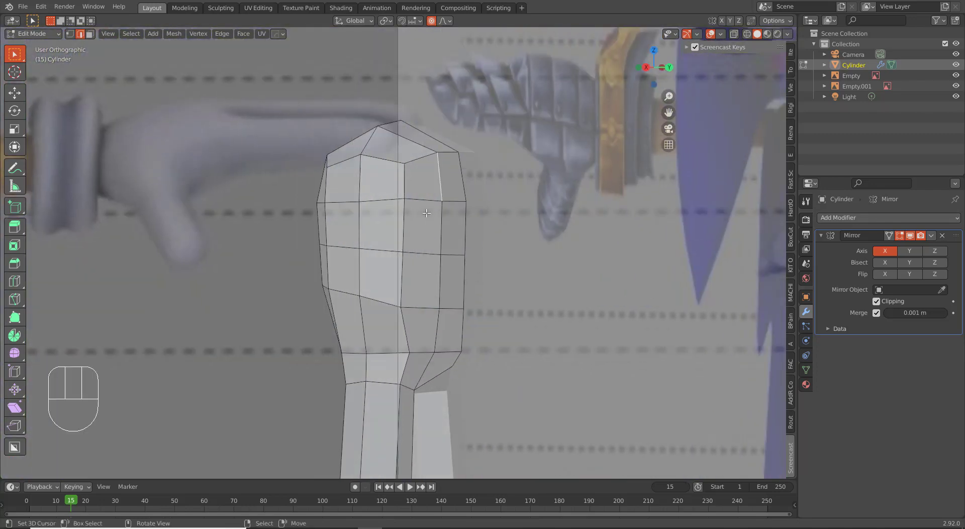
- Undo a stray extrusion and line up the torso's back in side view
{"action": "key", "text": "e"}
{"action": "right_click", "coordinate": [429, 216]}
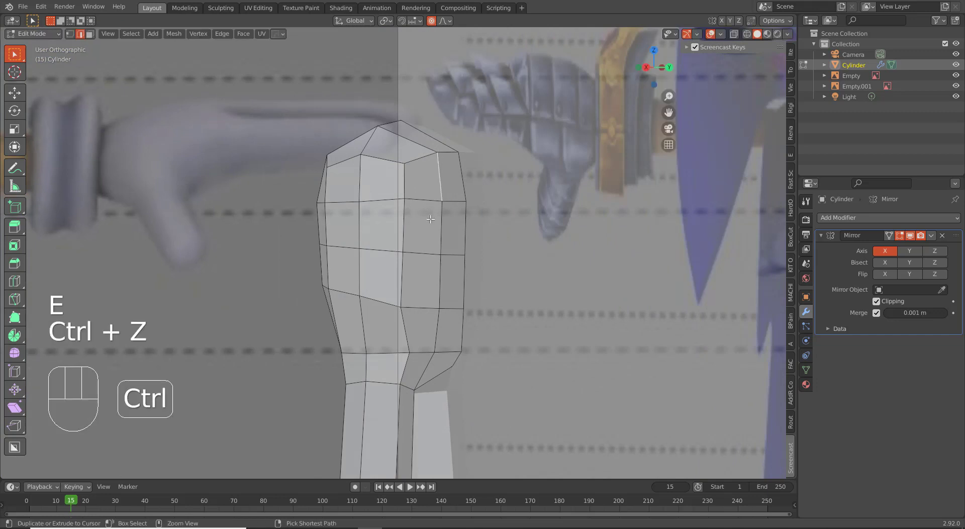
{"action": "key", "text": "ctrl+z"}
{"action": "left_click_drag", "start_coordinate": [450, 238], "coordinate": [475, 235]}
{"action": "key", "text": "KP_3"}
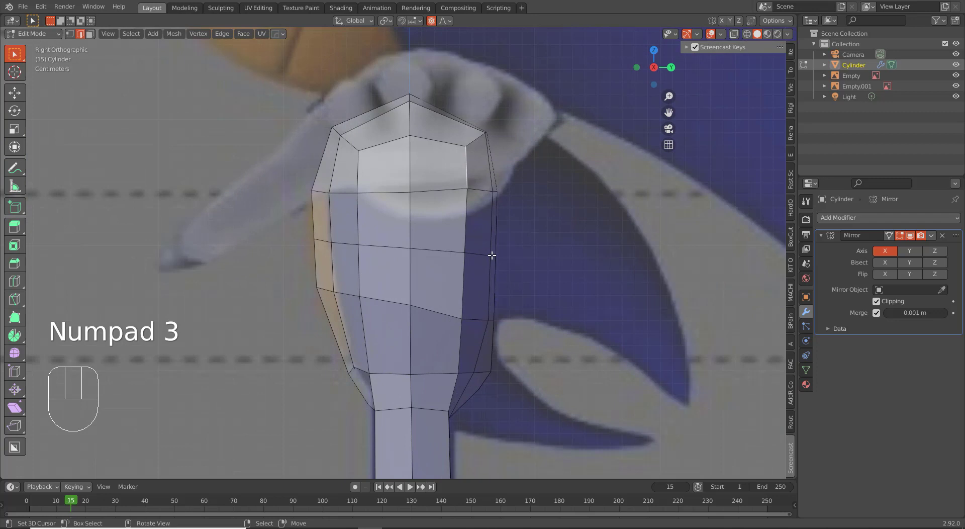
{"action": "middle_click", "coordinate": [462, 237]}
- Select the faces high on the torso's back and extrude them outward into a flat quill
{"action": "key", "text": "3"}
{"action": "right_click", "coordinate": [435, 153]}
{"action": "right_click", "coordinate": [434, 211]}
{"action": "right_click", "coordinate": [434, 259]}
{"action": "key", "text": "KP_3"}
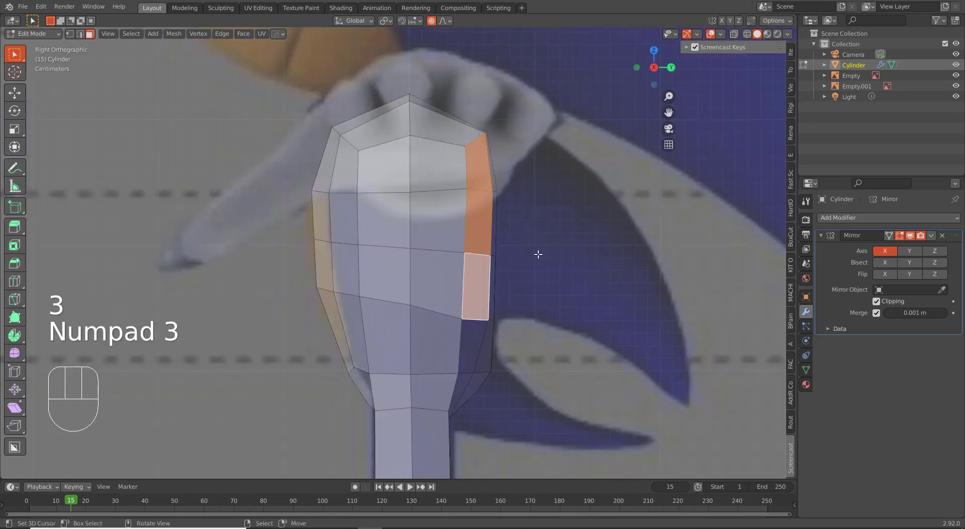
{"action": "key", "text": "e"}
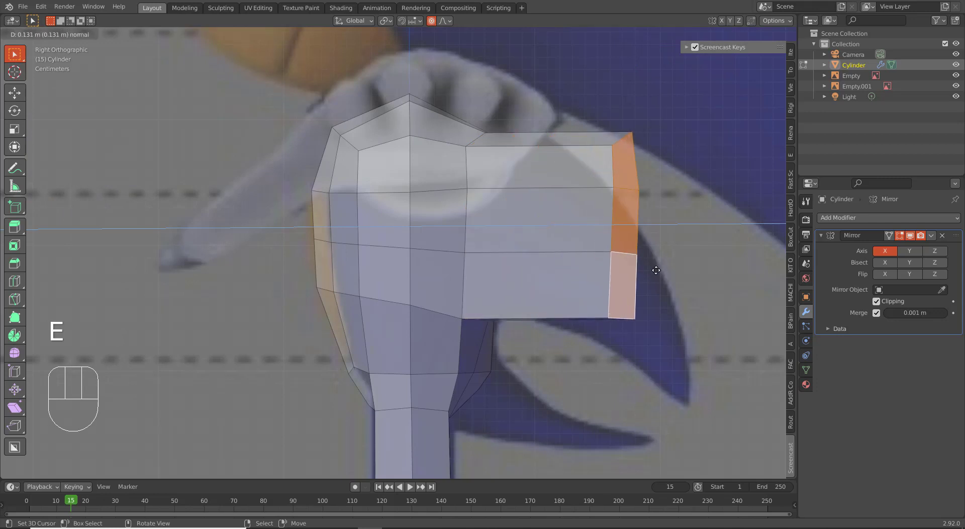
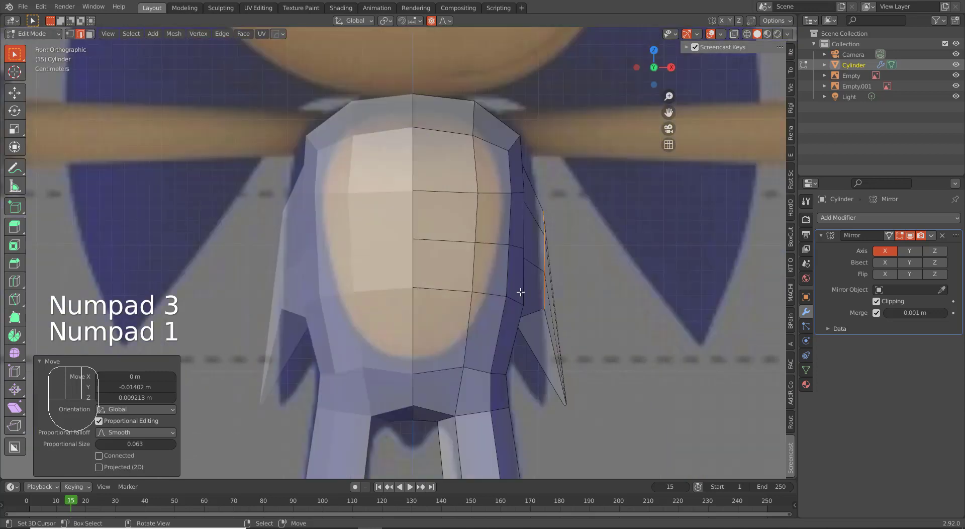
- Toggle wireframe shading and box-select the quill tip geometry in front view
{"action": "key", "text": "z"}
{"action": "key", "text": "z"}
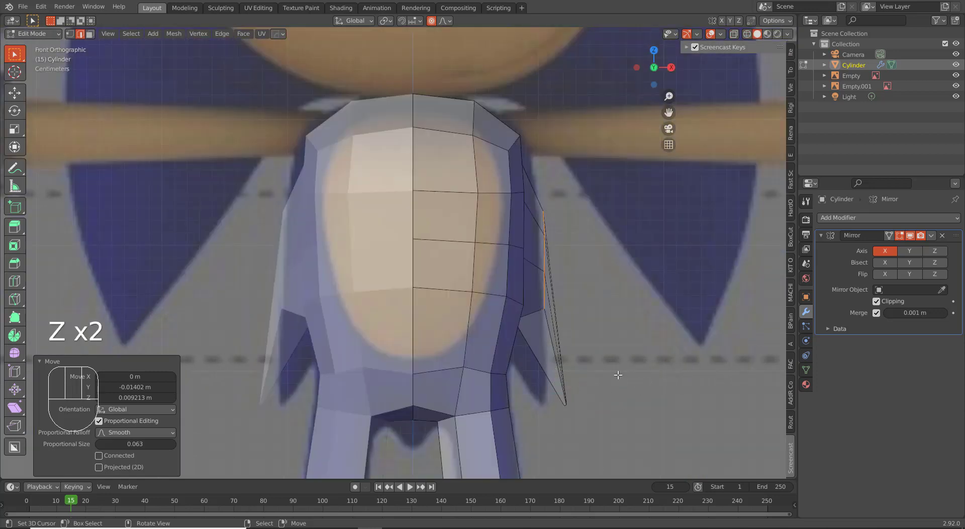
{"action": "key", "text": "z"}
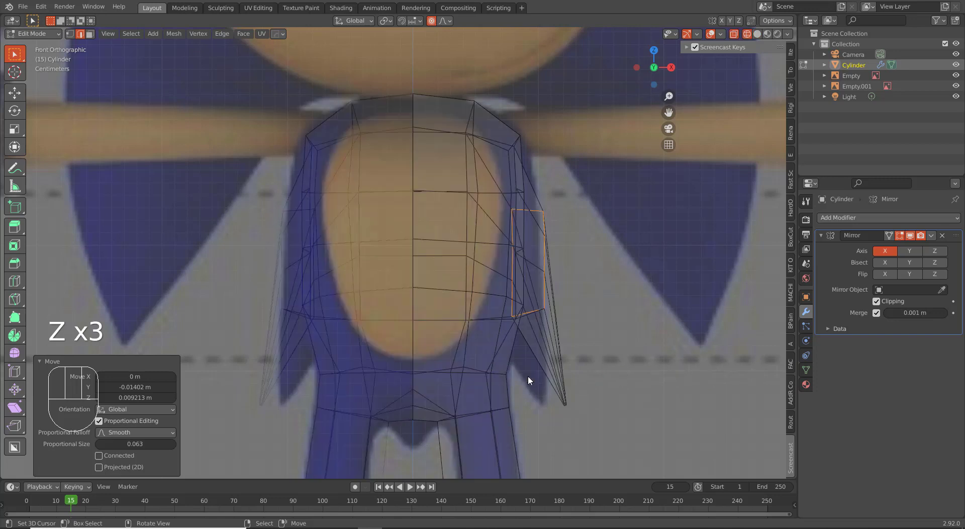
{"action": "key", "text": "z"}
{"action": "key", "text": "shift+z"}
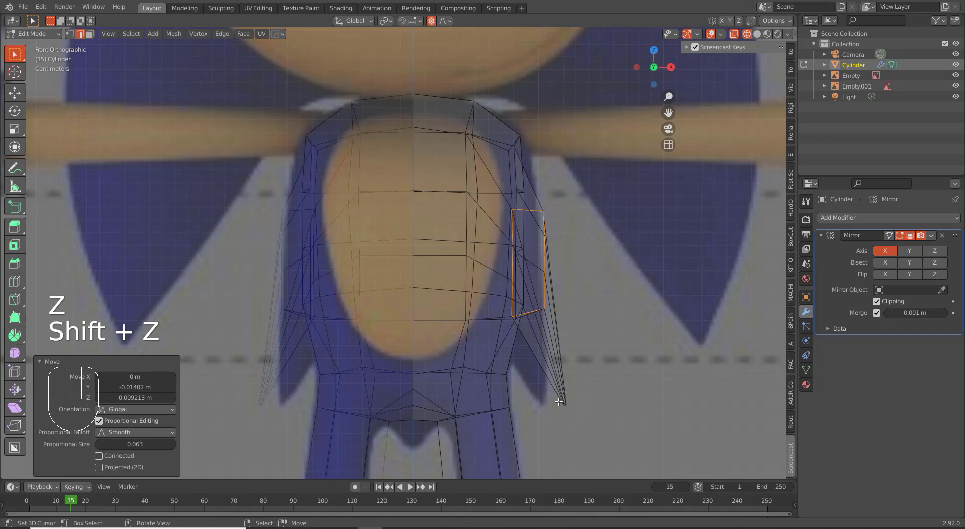
{"action": "key", "text": "1"}
{"action": "key", "text": "a"}
{"action": "key", "text": "a"}
{"action": "key", "text": "b"}
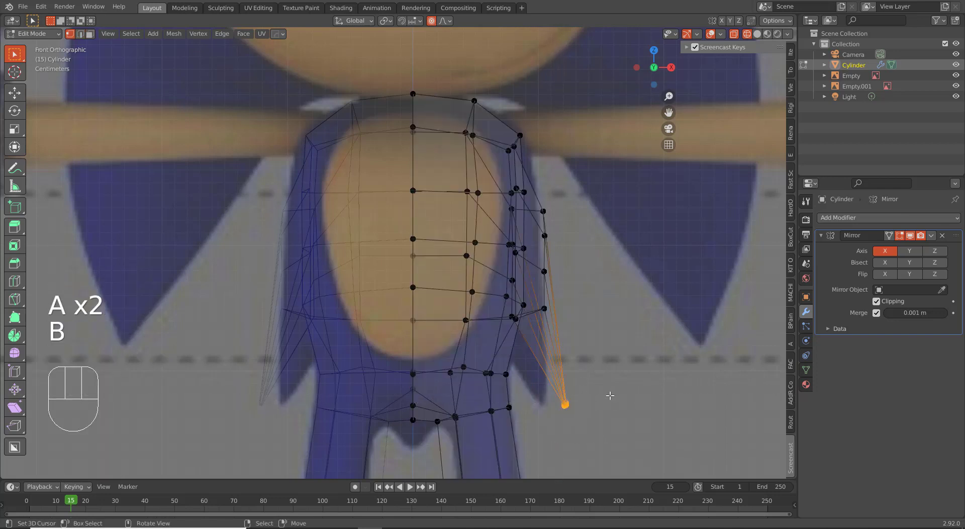
{"action": "key", "text": "g"}
{"action": "right_click", "coordinate": [605, 395]}
- Collapse the quill tip to a single vertex and move it inward with proportional falloff
{"action": "key", "text": "a"}
{"action": "key", "text": "a"}
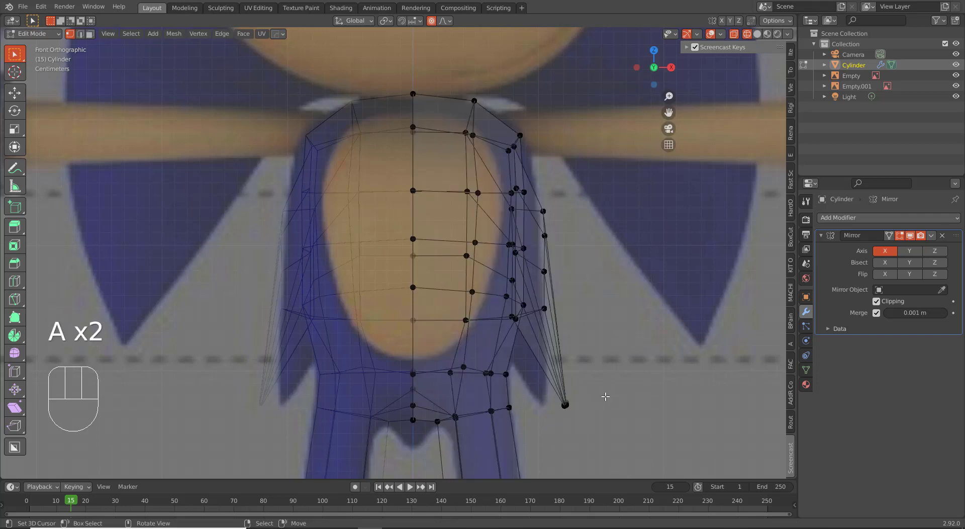
{"action": "right_click", "coordinate": [586, 398]}
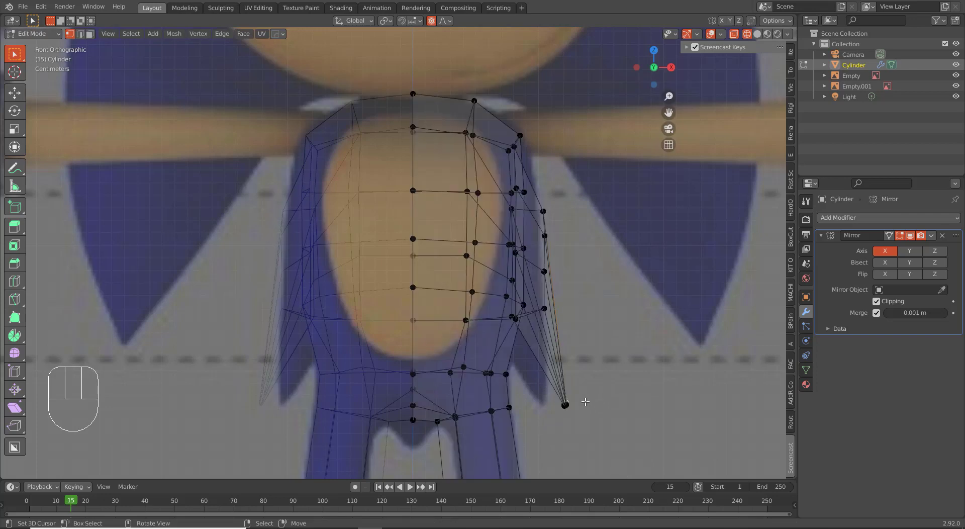
{"action": "key", "text": "a"}
{"action": "key", "text": "a"}
{"action": "key", "text": "a"}
{"action": "key", "text": "a"}
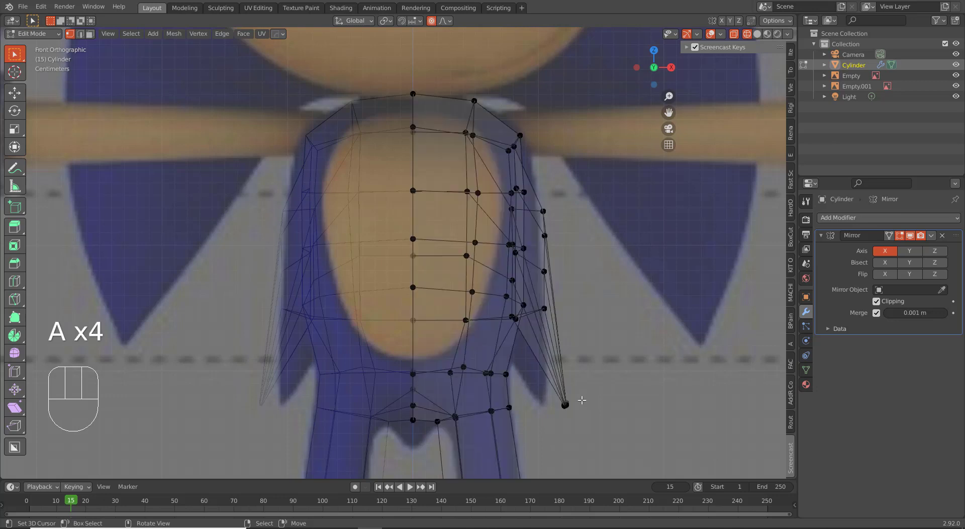
{"action": "key", "text": "b"}
{"action": "left_click_drag", "start_coordinate": [568, 403], "coordinate": [593, 417]}
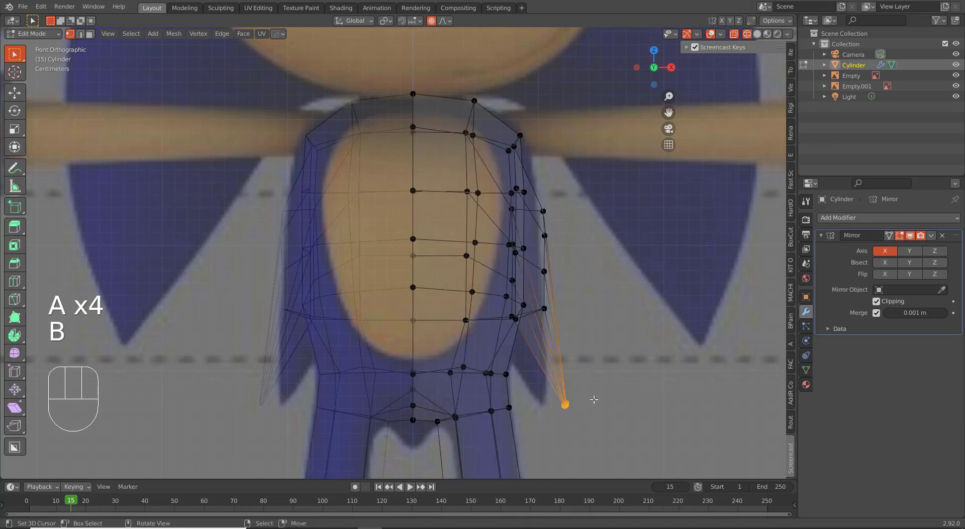
{"action": "key", "text": "g"}
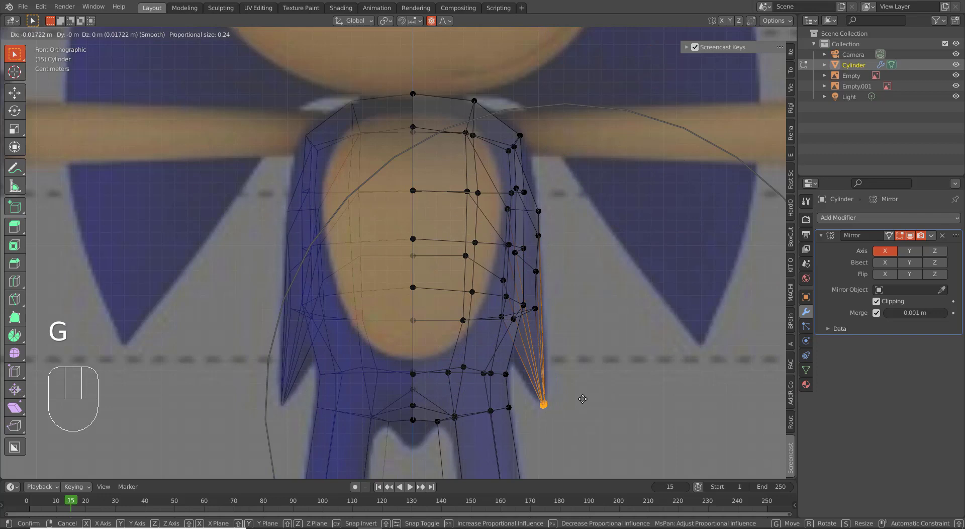
- Leave Edit Mode and inspect the pointed quill against the reference outline
{"action": "key", "text": "Tab"}
{"action": "left_click", "coordinate": [587, 390]}
{"action": "right_click", "coordinate": [535, 308]}
{"action": "right_click", "coordinate": [540, 288]}
{"action": "right_click", "coordinate": [543, 288]}
{"action": "right_click", "coordinate": [542, 243]}
{"action": "left_click_drag", "start_coordinate": [560, 296], "coordinate": [506, 306]}
{"action": "right_click", "coordinate": [603, 290]}
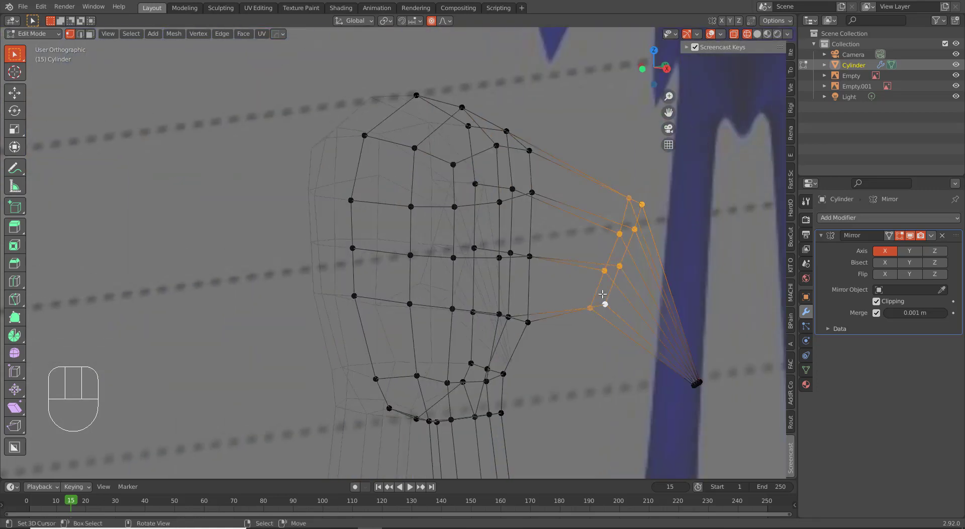
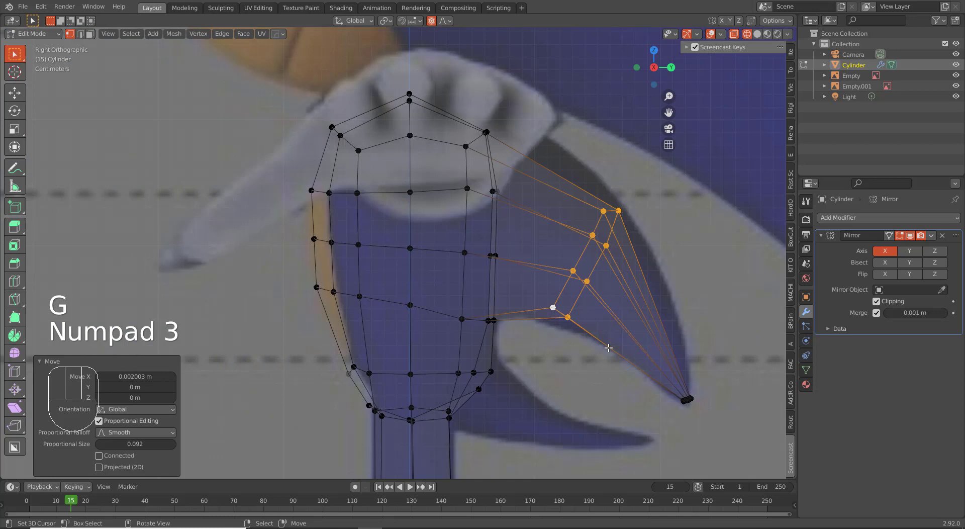
- Bevel the selected back-quill edge loops with 2 segments
{"action": "key", "text": "shift+z"}
{"action": "key", "text": "ctrl+b"}
{"action": "right_click", "coordinate": [636, 383]}
{"action": "key", "text": "ctrl+b"}
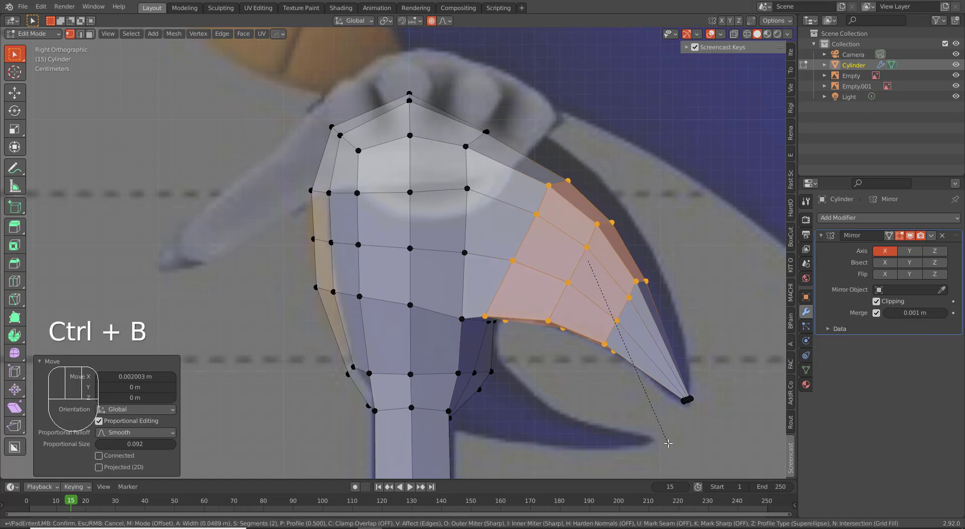
{"action": "left_click", "coordinate": [670, 436]}
- Drag the quill's vertices one by one with proportional editing to start the curved profile
{"action": "key", "text": "g"}
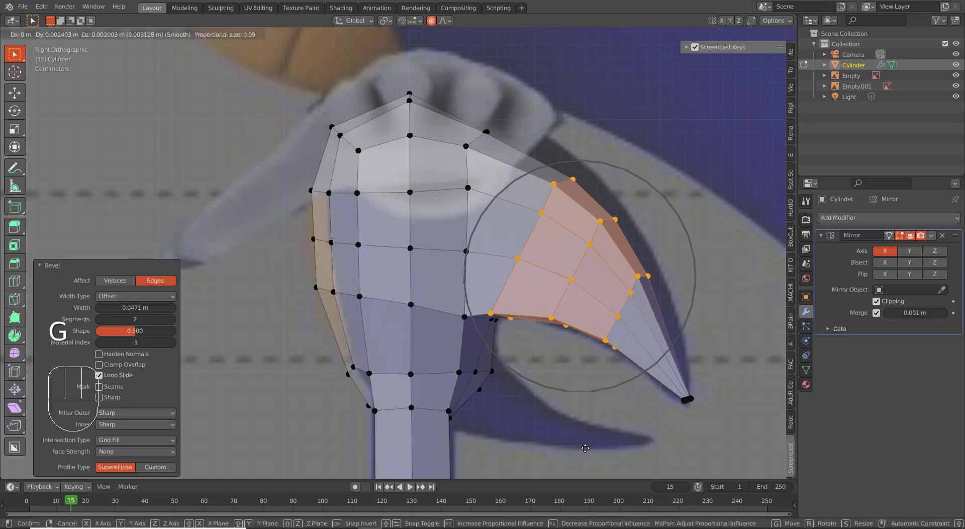
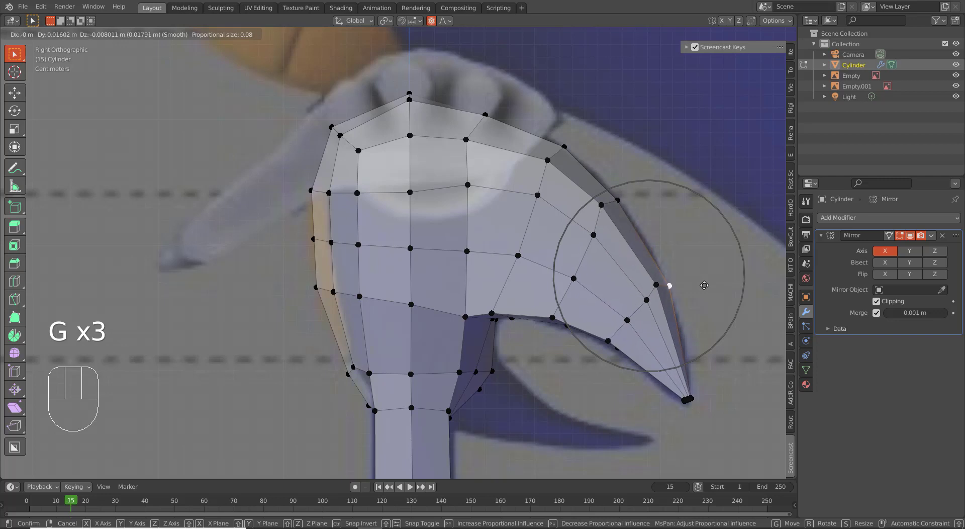
{"action": "left_click", "coordinate": [707, 286]}
{"action": "right_click", "coordinate": [499, 321]}
{"action": "key", "text": "g"}
{"action": "left_click", "coordinate": [500, 323]}
{"action": "right_click", "coordinate": [574, 326]}
{"action": "key", "text": "g"}
{"action": "left_click", "coordinate": [575, 329]}
{"action": "right_click", "coordinate": [626, 355]}
{"action": "key", "text": "g"}
{"action": "right_click", "coordinate": [623, 359]}
{"action": "right_click", "coordinate": [621, 354]}
{"action": "right_click", "coordinate": [616, 350]}
{"action": "right_click", "coordinate": [614, 345]}
{"action": "middle_click", "coordinate": [619, 370]}
{"action": "right_click", "coordinate": [616, 345]}
- From the side view, bend the upper quill vertices into a hooked spike matching the reference
{"action": "key", "text": "KP_3"}
{"action": "key", "text": "g"}
{"action": "left_click", "coordinate": [616, 351]}
{"action": "right_click", "coordinate": [691, 405]}
{"action": "key", "text": "g"}
{"action": "left_click_drag", "start_coordinate": [692, 412], "coordinate": [686, 385]}
{"action": "right_click", "coordinate": [673, 292]}
{"action": "key", "text": "g"}
{"action": "left_click_drag", "start_coordinate": [679, 295], "coordinate": [647, 262]}
{"action": "right_click", "coordinate": [625, 195]}
{"action": "key", "text": "g"}
{"action": "left_click", "coordinate": [633, 200]}
{"action": "right_click", "coordinate": [596, 203]}
{"action": "key", "text": "g"}
{"action": "left_click_drag", "start_coordinate": [605, 210], "coordinate": [592, 222]}
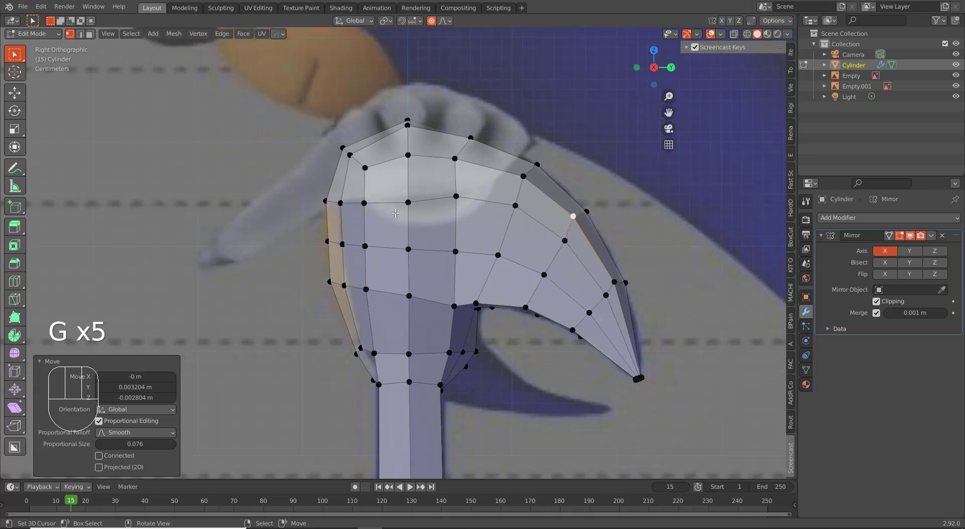
- Return the torso to Object Mode and orbit around to check the finished quill
{"action": "left_click_drag", "start_coordinate": [446, 225], "coordinate": [345, 259]}
{"action": "key", "text": "a"}
{"action": "left_click_drag", "start_coordinate": [303, 298], "coordinate": [323, 296]}
{"action": "left_click_drag", "start_coordinate": [342, 314], "coordinate": [460, 278]}
{"action": "key", "text": "Tab"}
{"action": "left_click_drag", "start_coordinate": [392, 319], "coordinate": [478, 301]}
{"action": "left_click_drag", "start_coordinate": [463, 319], "coordinate": [433, 340]}
{"action": "left_click_drag", "start_coordinate": [454, 329], "coordinate": [409, 341]}
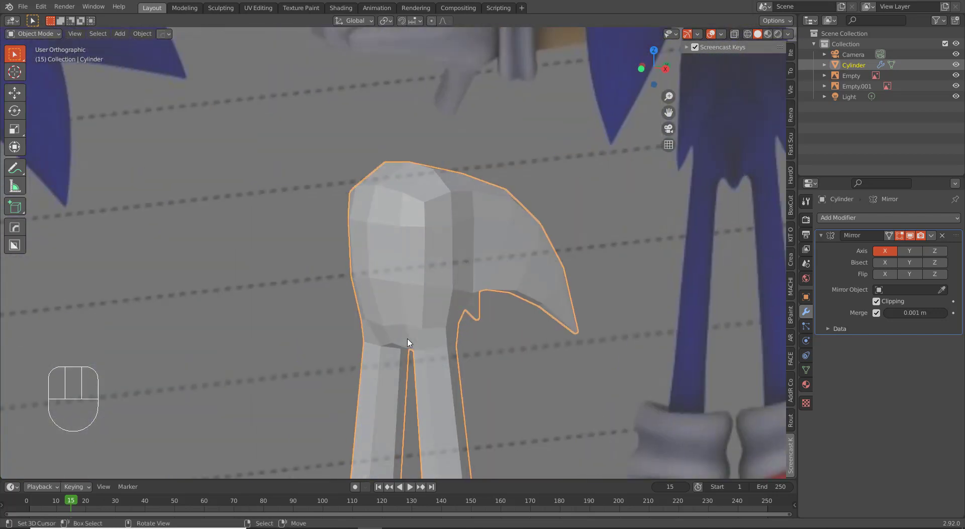
- Shade the body mesh smooth
{"action": "key", "text": "w"}
{"action": "left_click_drag", "start_coordinate": [410, 341], "coordinate": [425, 338]}
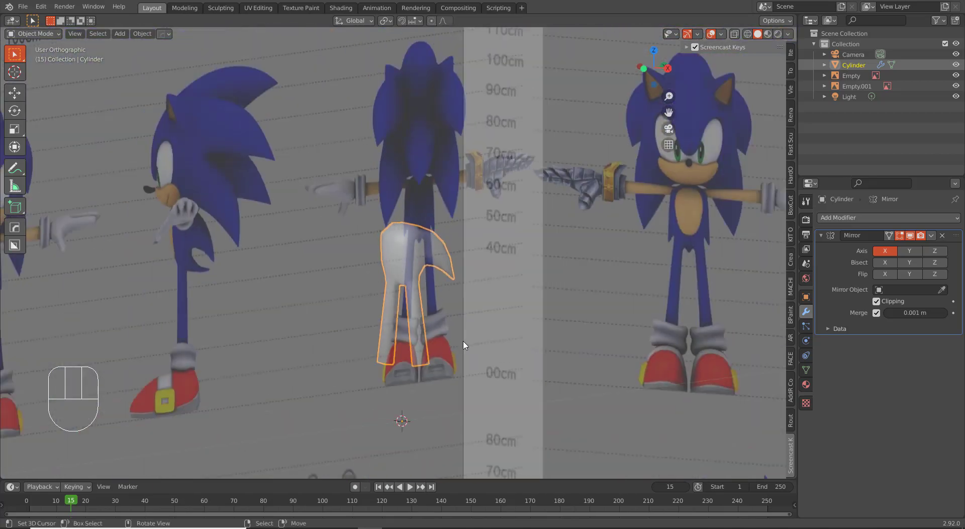
{"action": "left_click_drag", "start_coordinate": [403, 343], "coordinate": [414, 360]}
{"action": "left_click_drag", "start_coordinate": [452, 271], "coordinate": [468, 258]}
{"action": "right_click", "coordinate": [484, 215]}
- Hide both Empty reference image objects so the torso shows alone
{"action": "right_click", "coordinate": [216, 187]}
{"action": "key", "text": "h"}
{"action": "left_click_drag", "start_coordinate": [378, 252], "coordinate": [372, 256]}
{"action": "left_click_drag", "start_coordinate": [391, 263], "coordinate": [370, 224]}
{"action": "left_click_drag", "start_coordinate": [451, 235], "coordinate": [455, 225]}
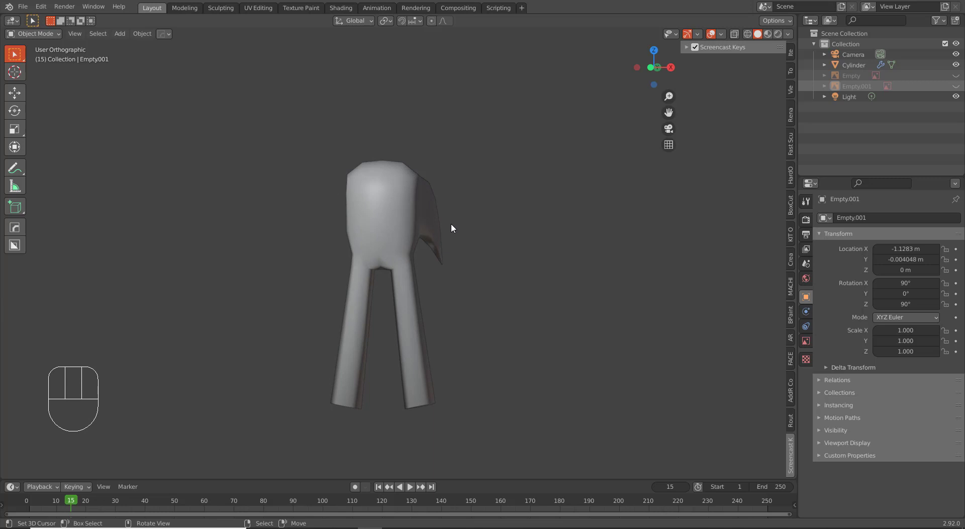
- Save the scene as Sonic Part 1.blend and switch to Front view
{"action": "key", "text": "ctrl+s"}
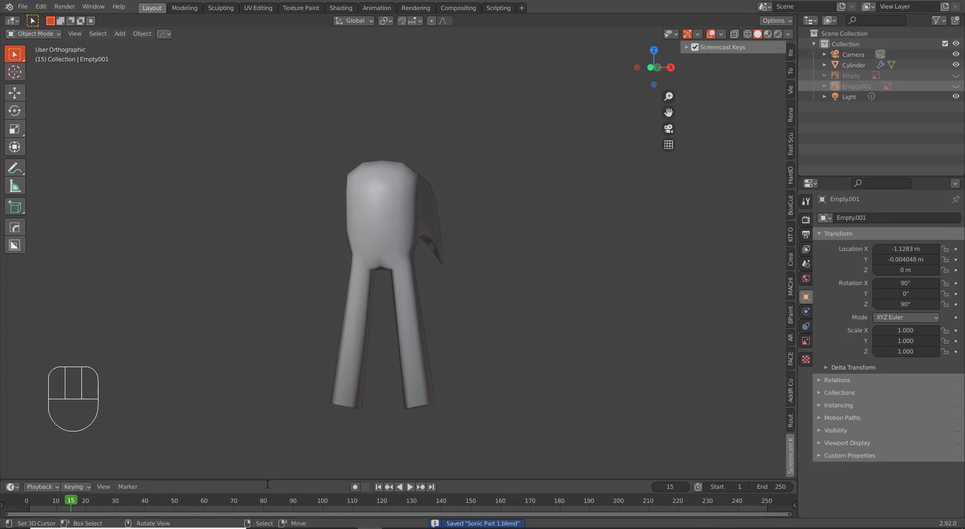
{"action": "key", "text": "KP_1"}
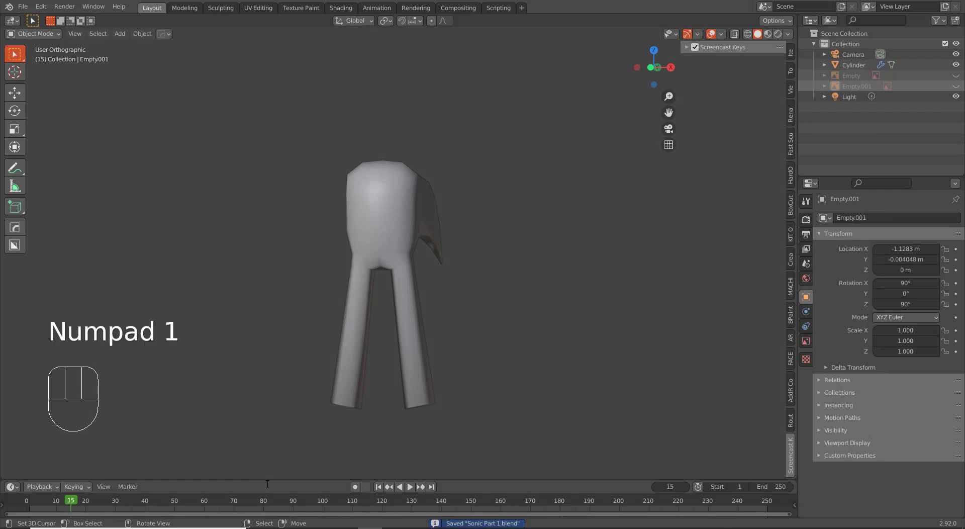
{"action": "left_click_drag", "start_coordinate": [353, 316], "coordinate": [379, 313]}
- Unhide the reference image empties so they show behind the body in Front view
{"action": "key", "text": "KP_1"}
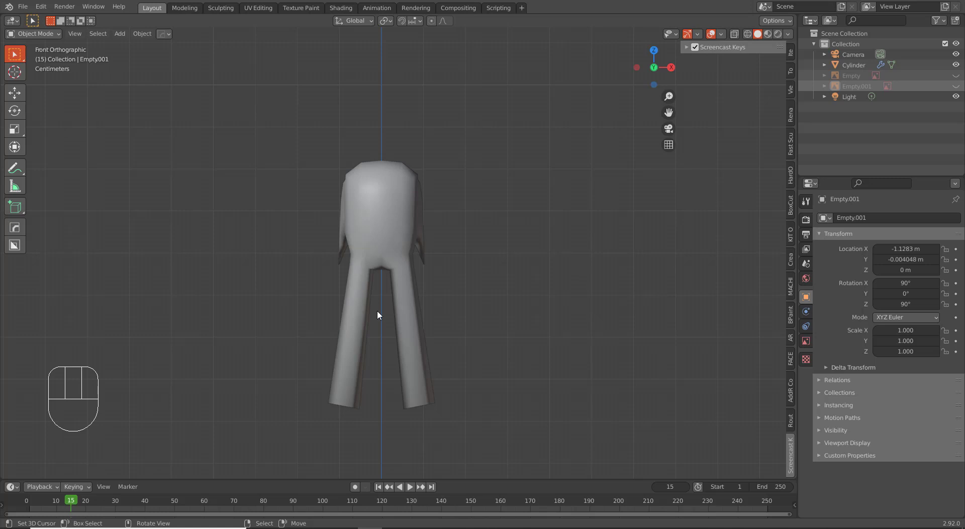
{"action": "key", "text": "alt+h"}
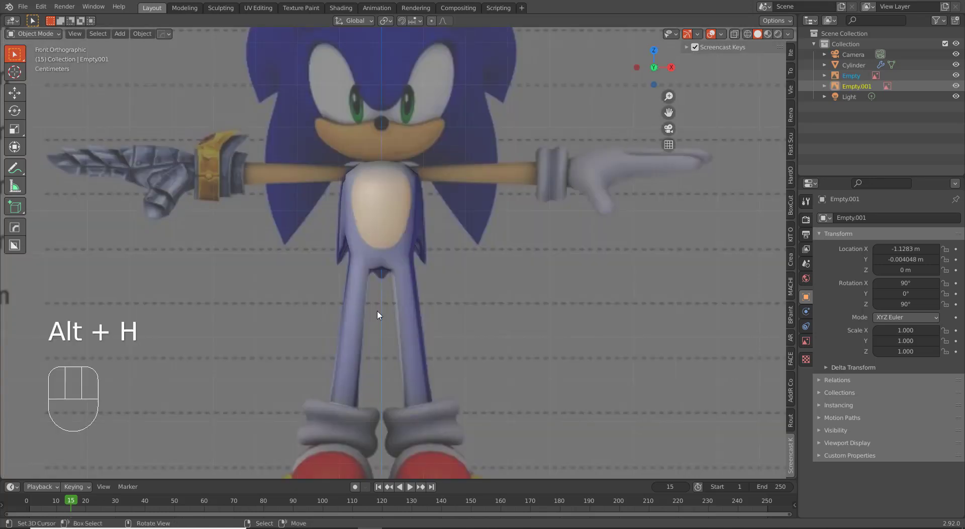